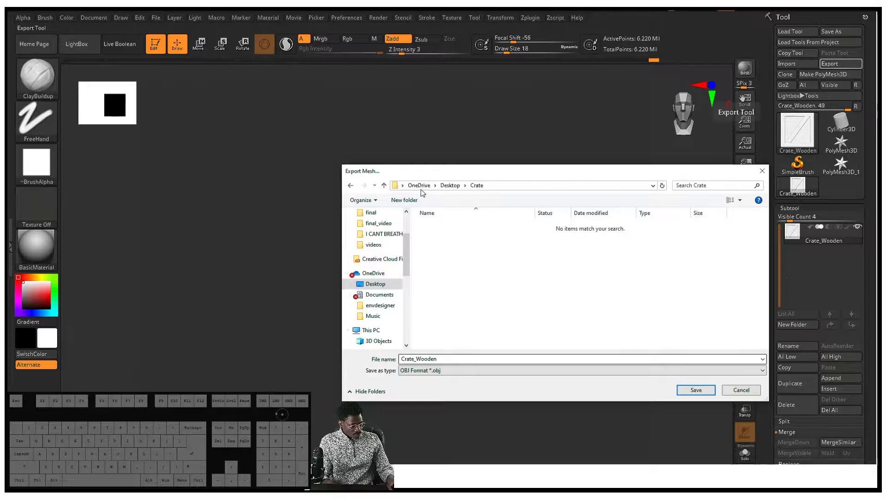
Navigate the export dialog from Desktop into the Crate project's exports folder
click(454, 189)
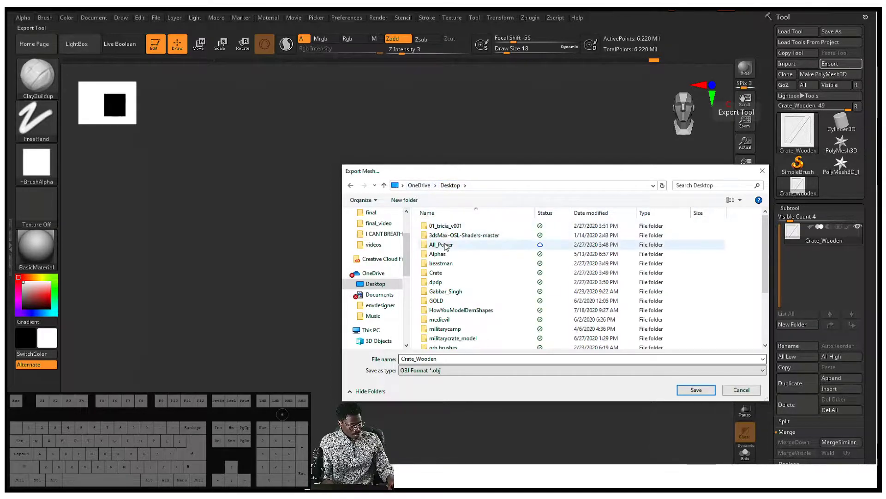
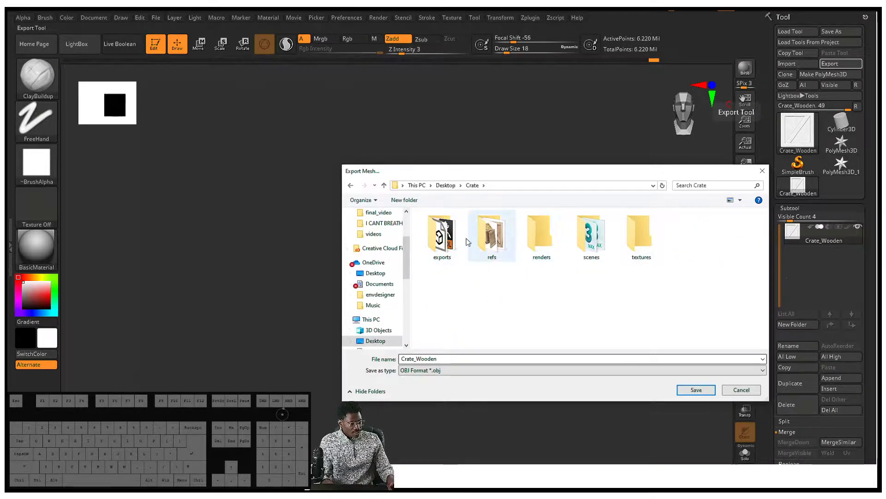
double_click(438, 238)
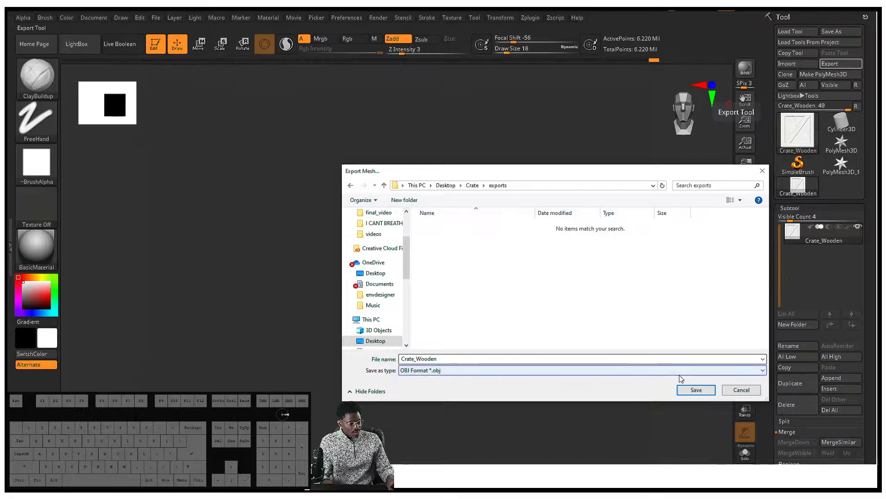
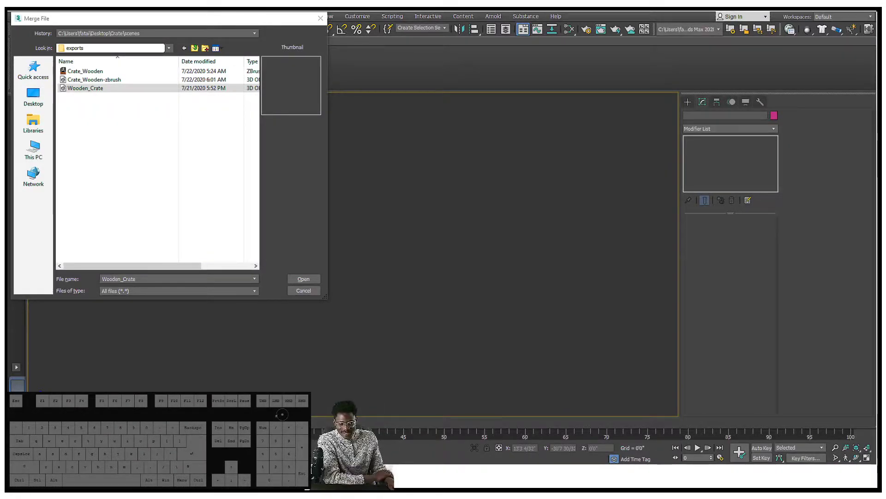
Import the Crate_Wooden-zbrush OBJ from the exports folder, accepting the OBJ import options
click(111, 82)
click(108, 87)
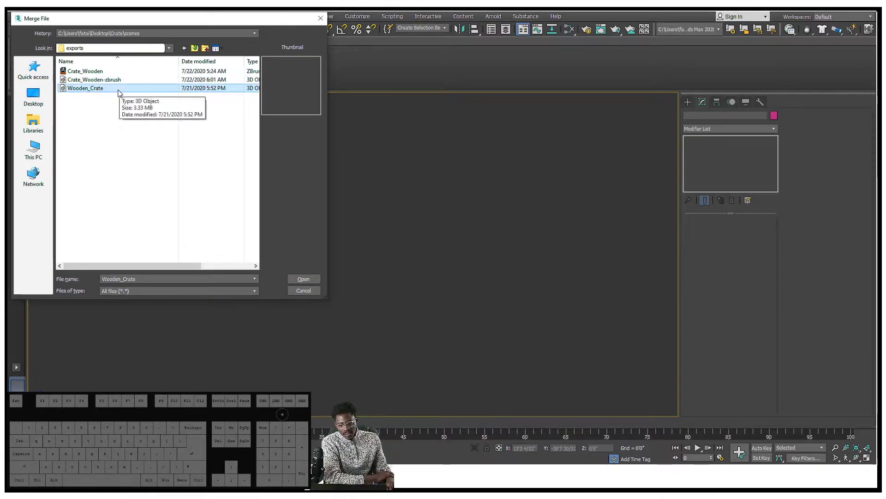
click(127, 81)
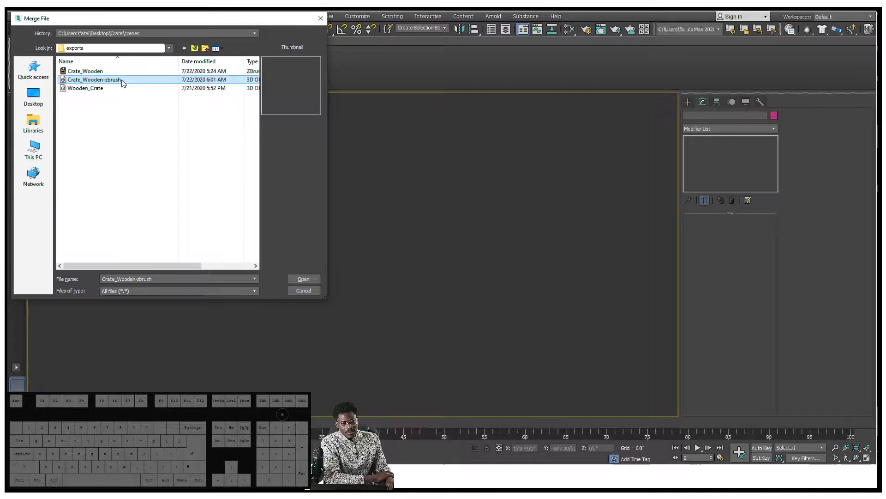
double_click(127, 80)
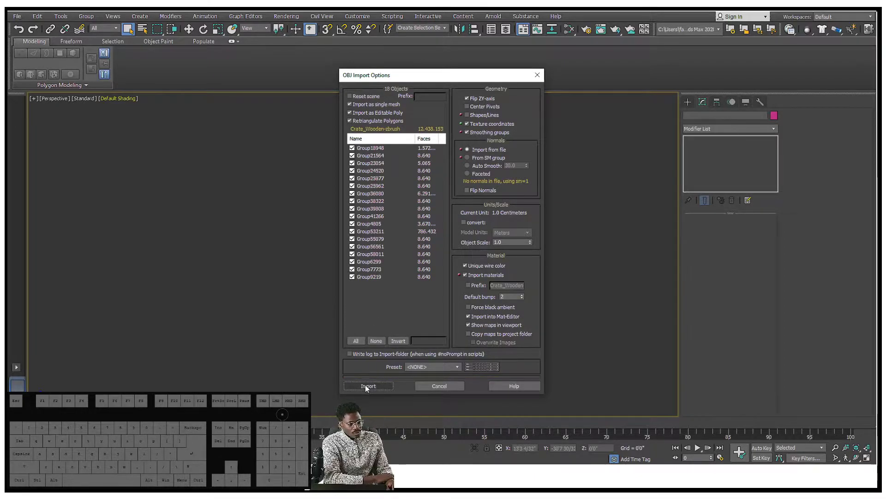
click(364, 389)
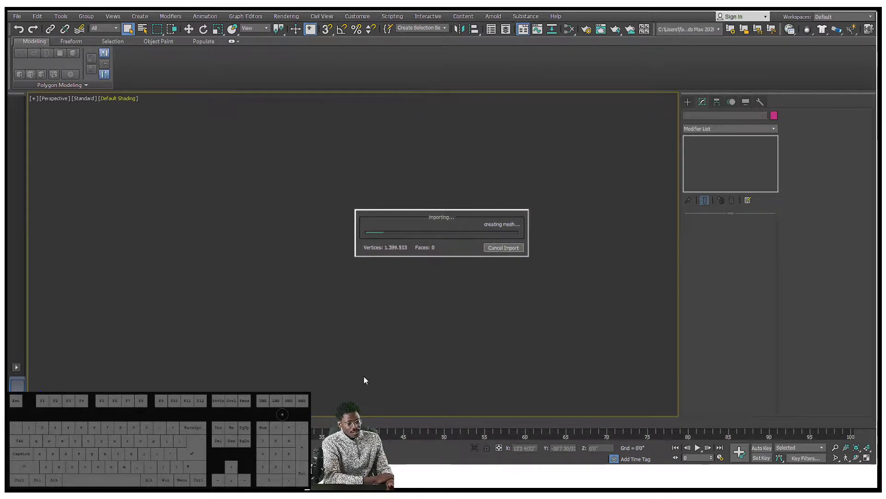
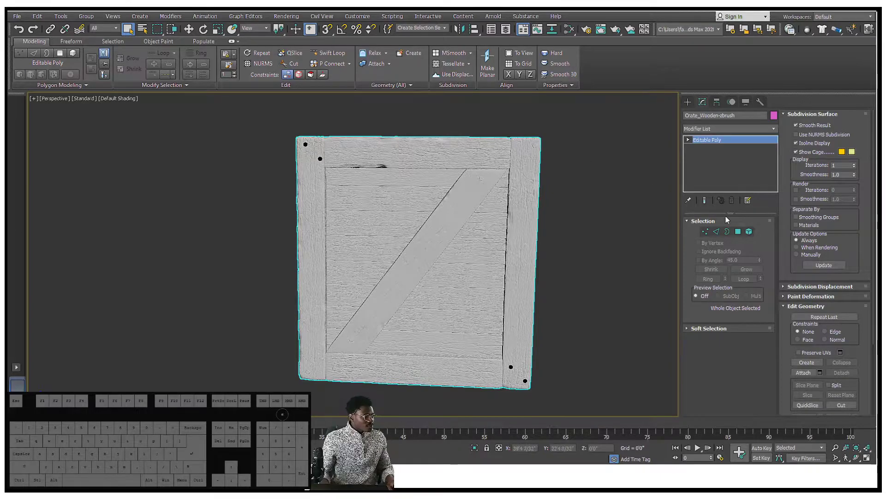
click(758, 236)
click(752, 233)
click(538, 149)
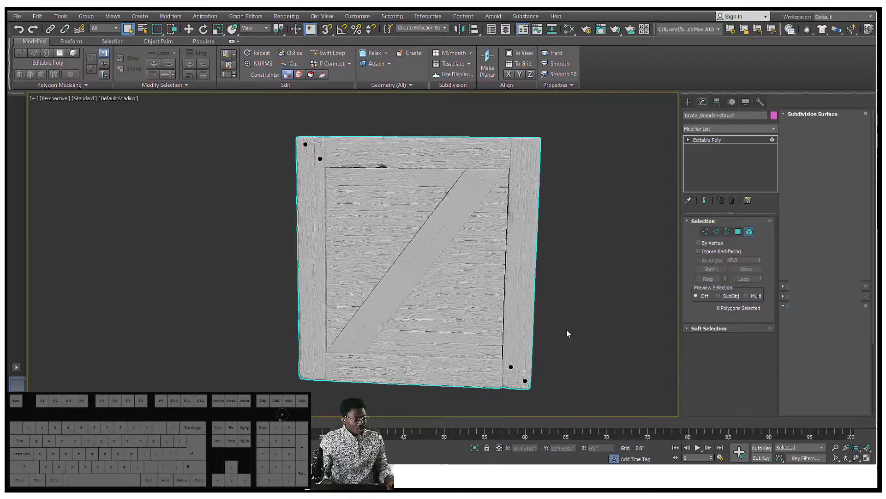
drag(535, 339, 515, 299)
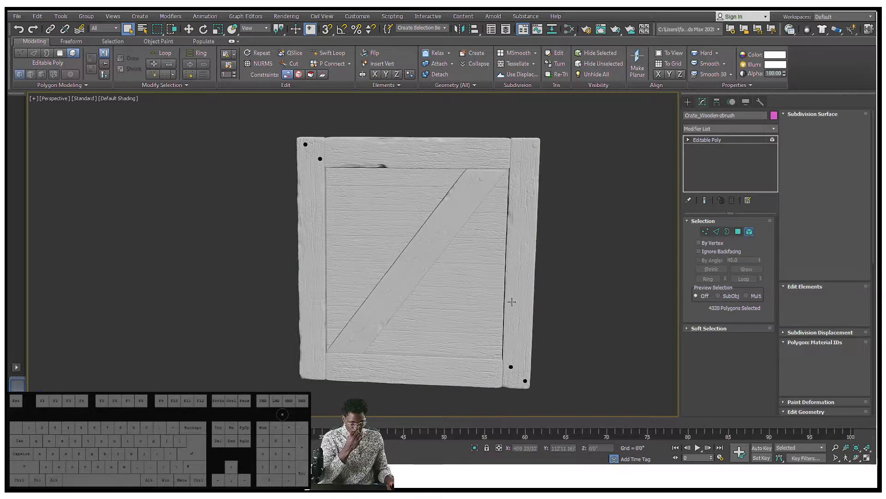
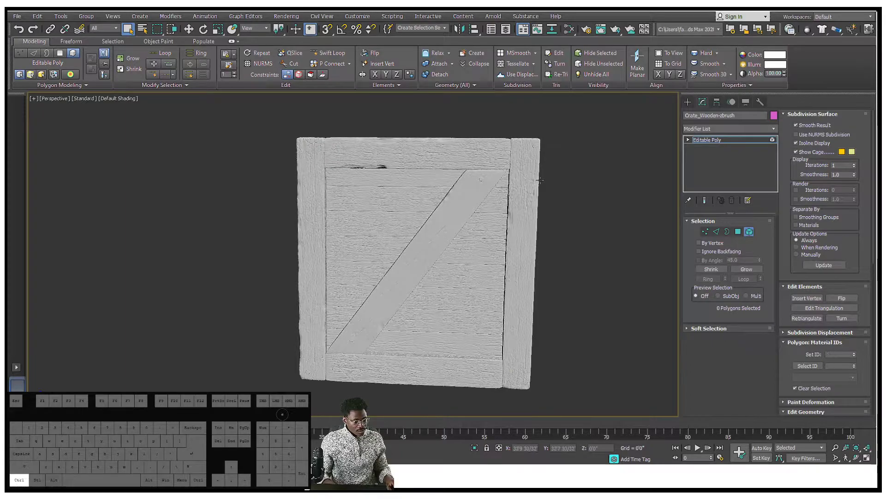
drag(553, 172, 532, 159)
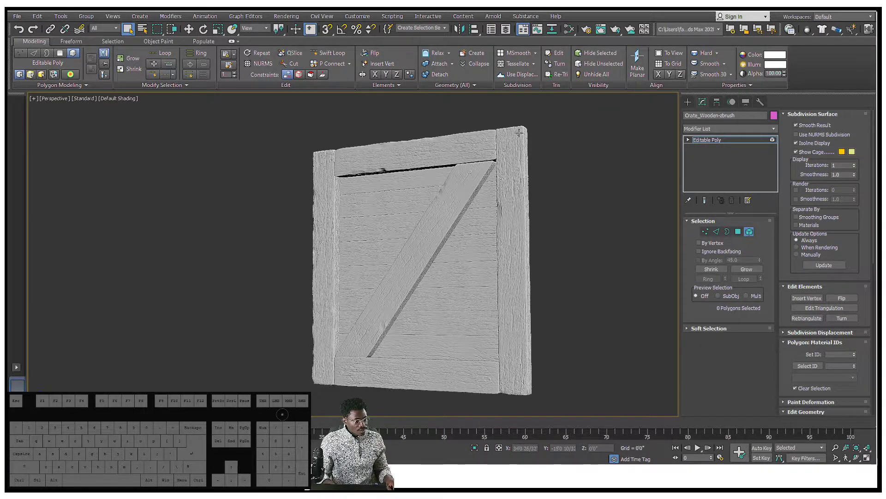
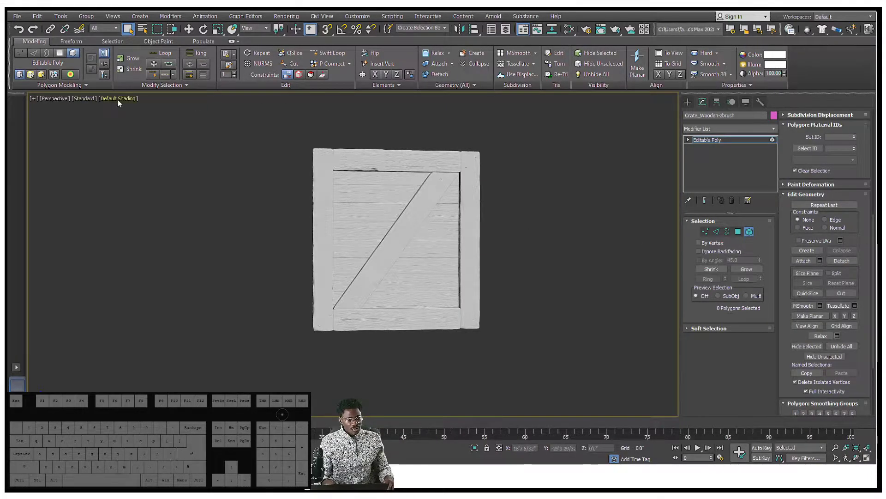
Set the Crate_Wooden-zbrush panel to display as a bounding box in Object Properties
click(123, 99)
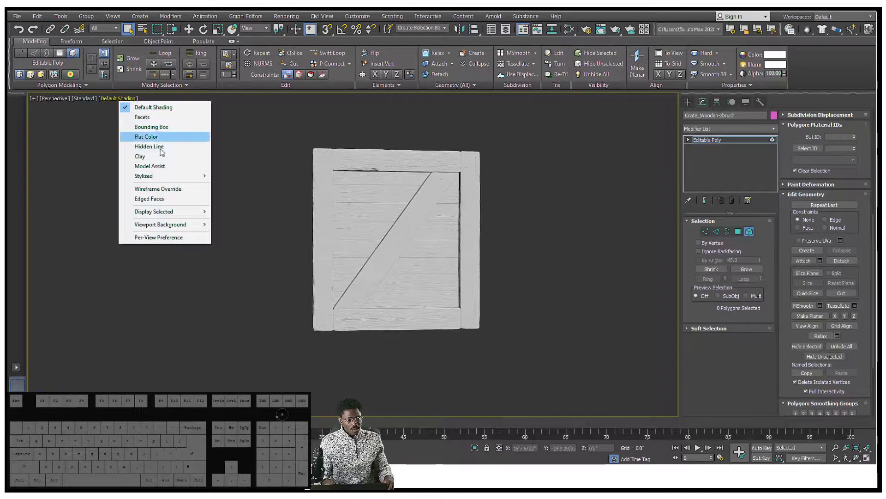
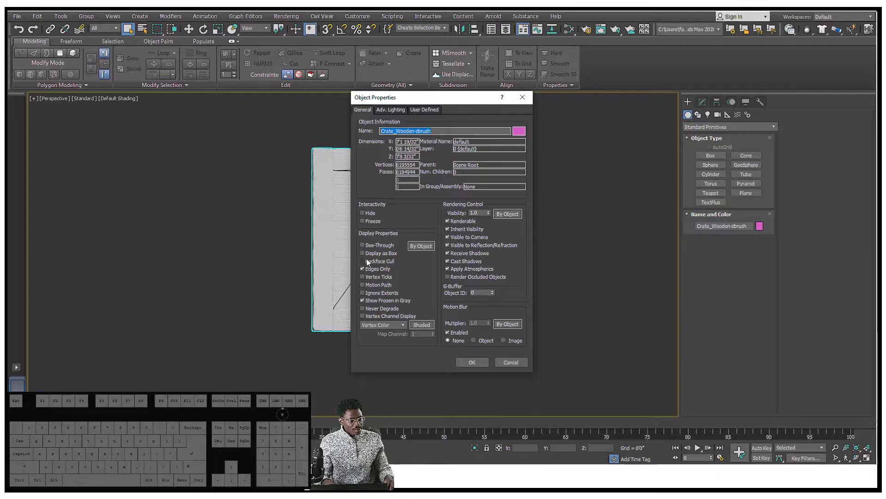
scroll(up, 3)
scroll(up, 3)
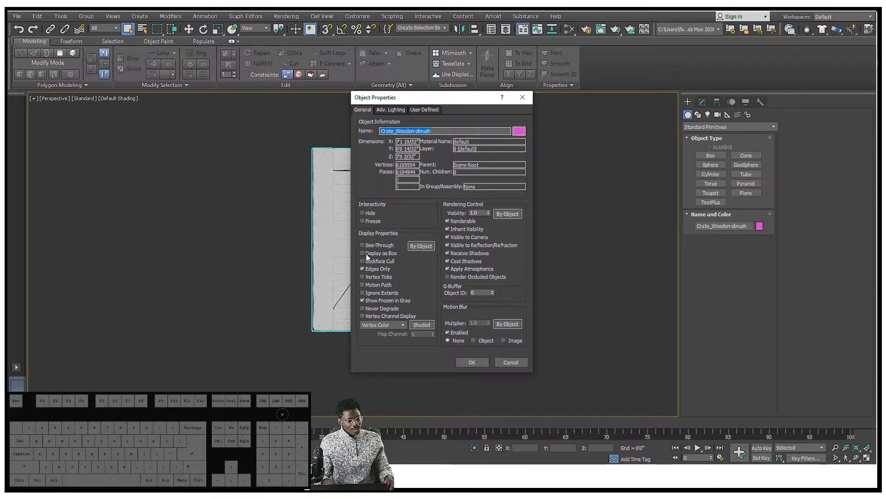
click(369, 256)
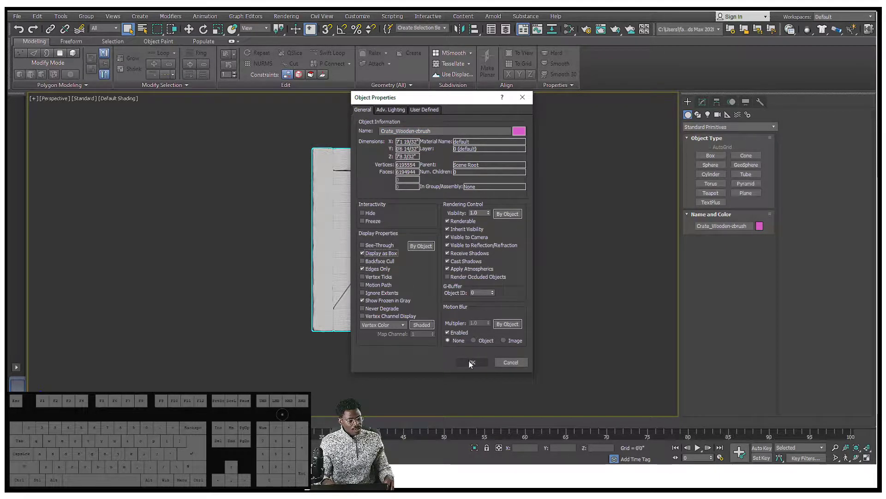
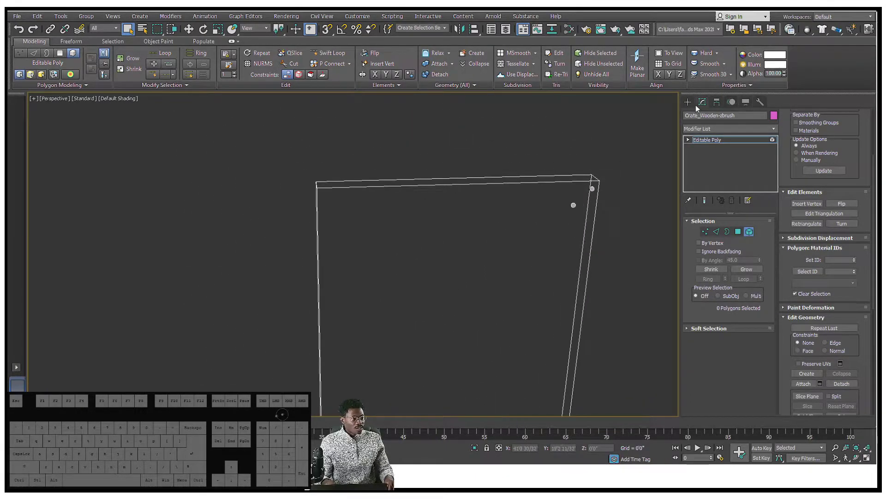
Bring up the right-click commands for the crate panel to reach its Object Properties
click(690, 103)
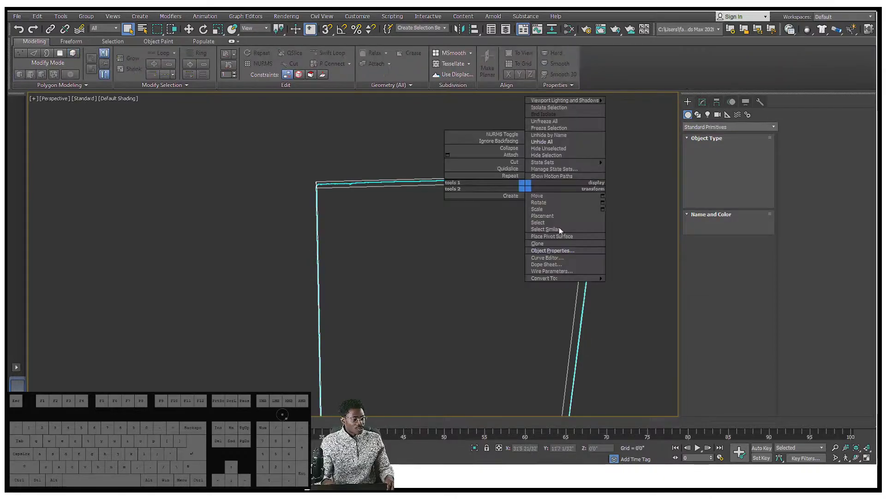
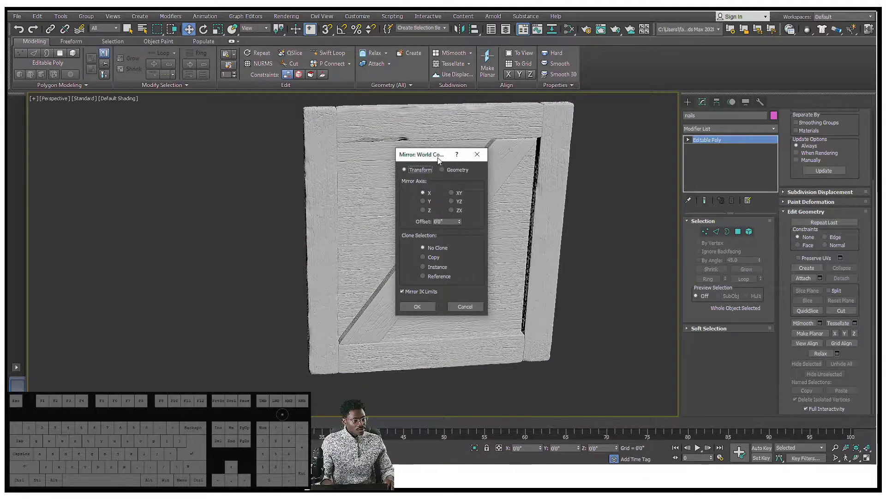
Mirror the nails across the Z axis as a separate copy (nails001)
drag(443, 156, 540, 145)
click(529, 191)
click(525, 196)
click(524, 205)
click(526, 199)
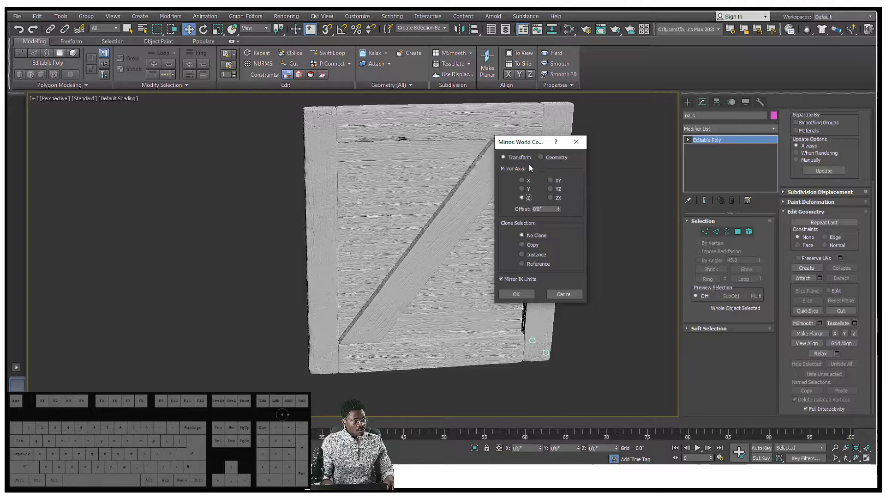
drag(536, 147, 635, 134)
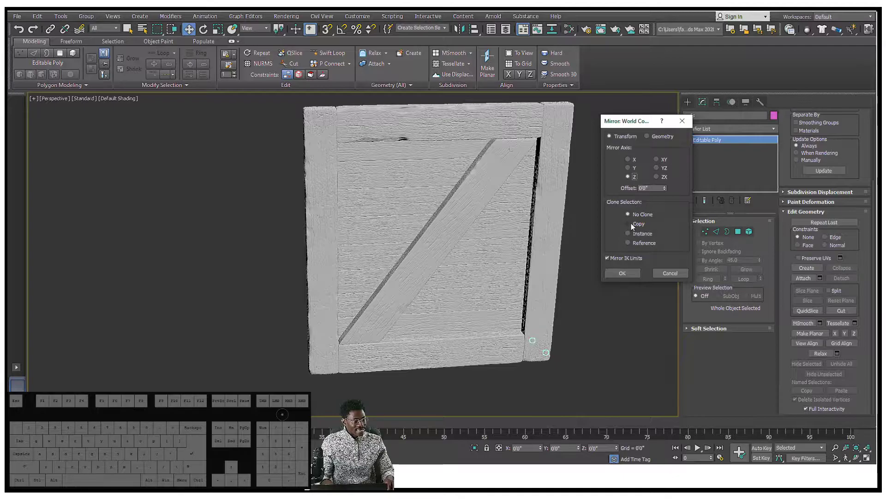
click(633, 225)
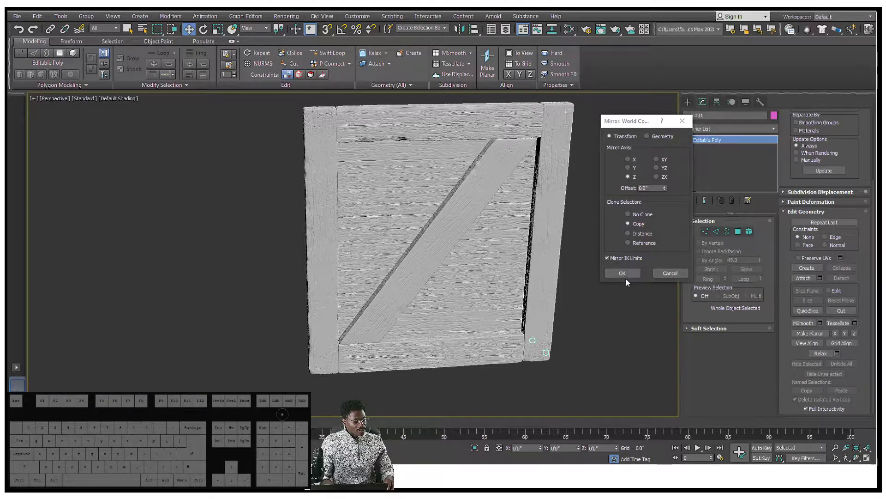
click(629, 283)
Mirror the new nail copy across the X axis to create nails002 at the remaining corners
click(628, 277)
scroll(up, 3)
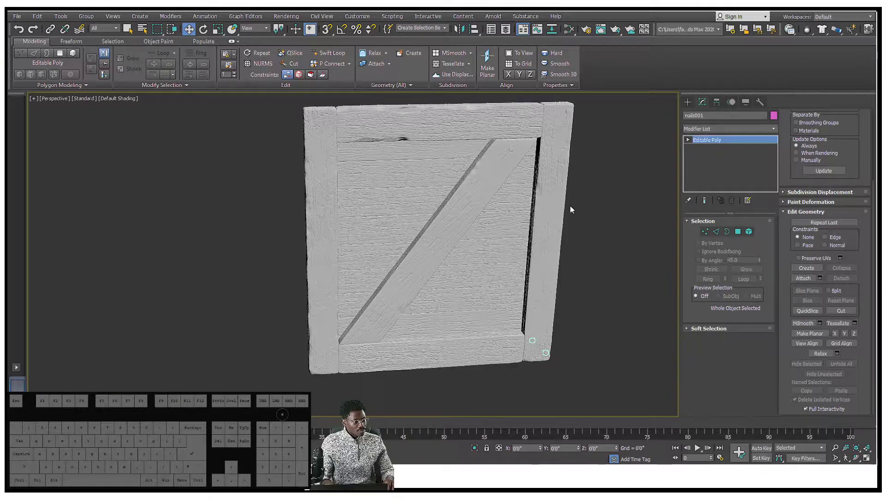
click(690, 105)
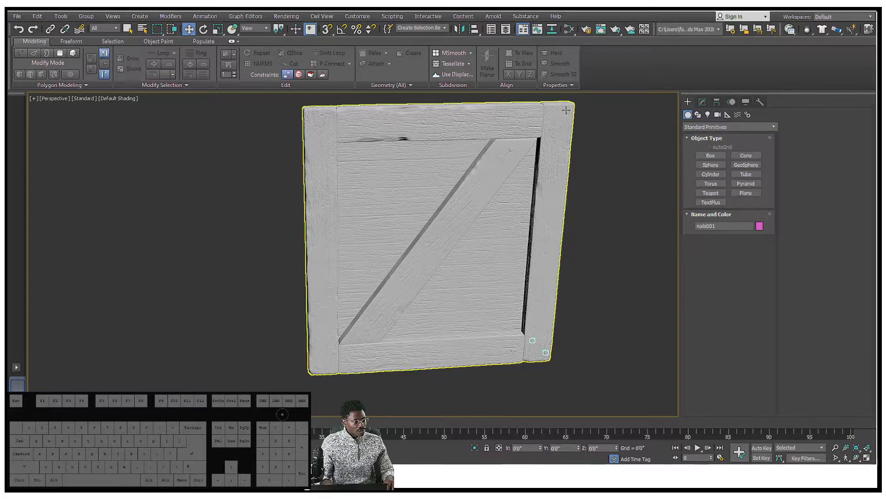
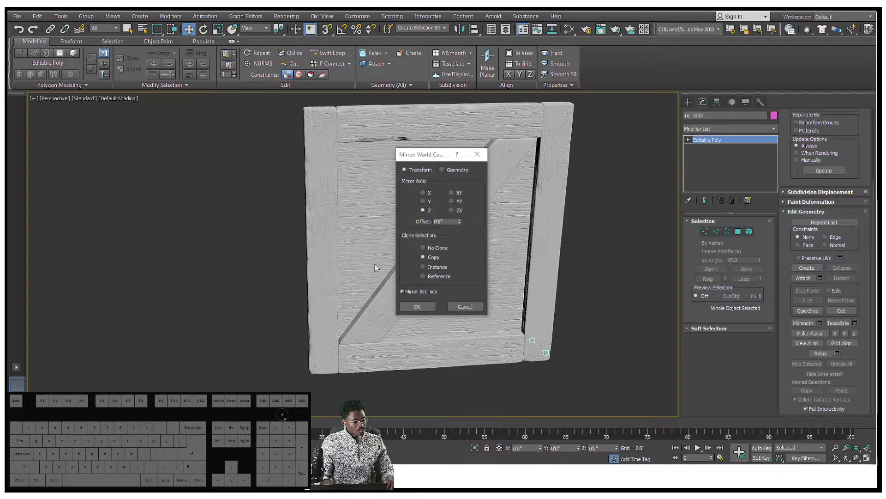
click(446, 157)
click(624, 194)
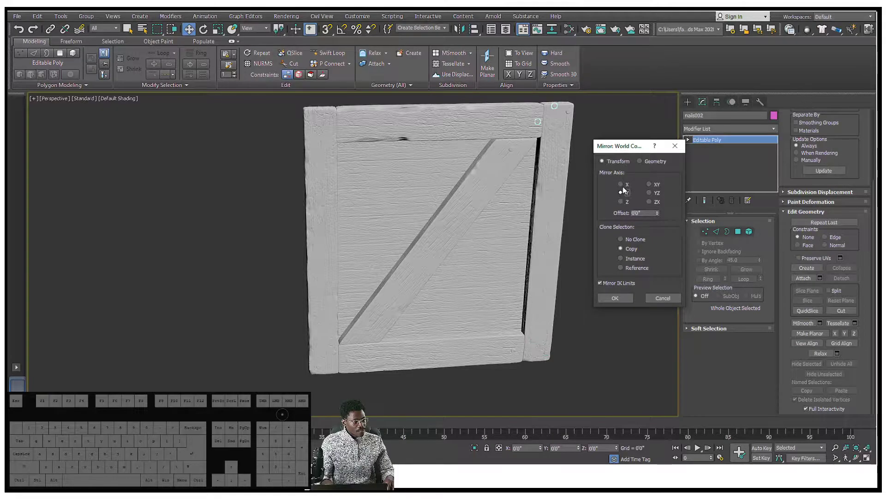
click(626, 189)
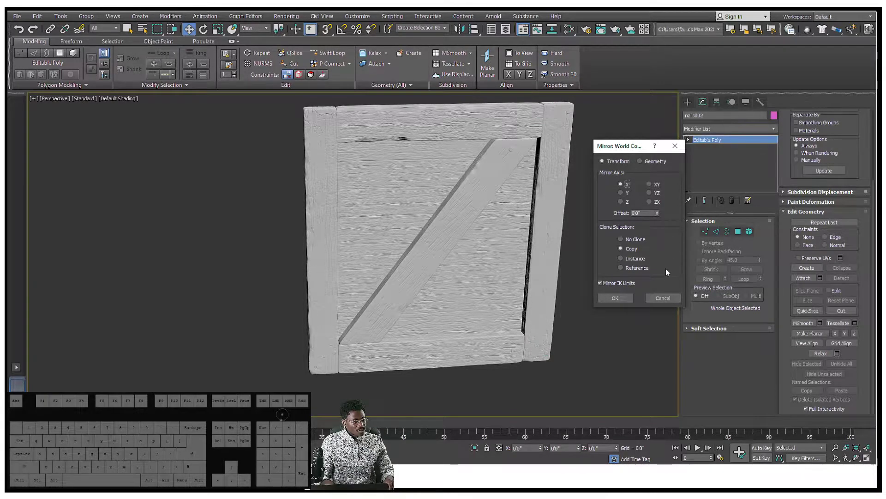
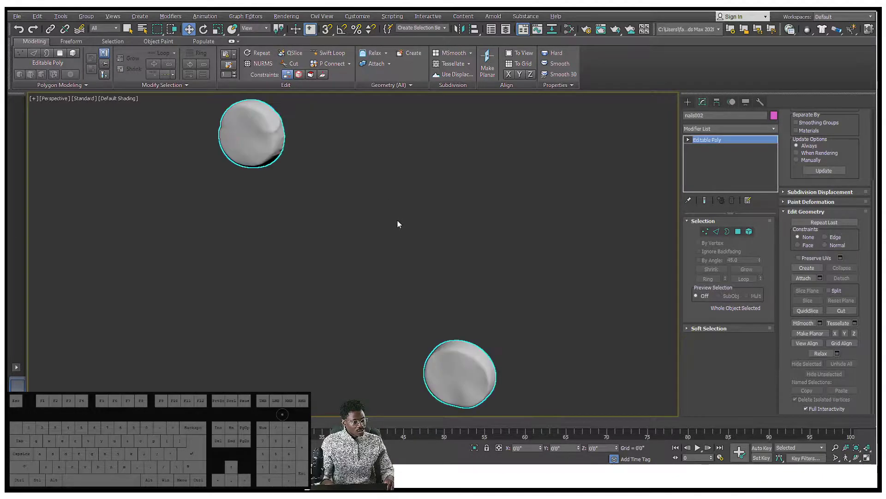
middle_click(400, 229)
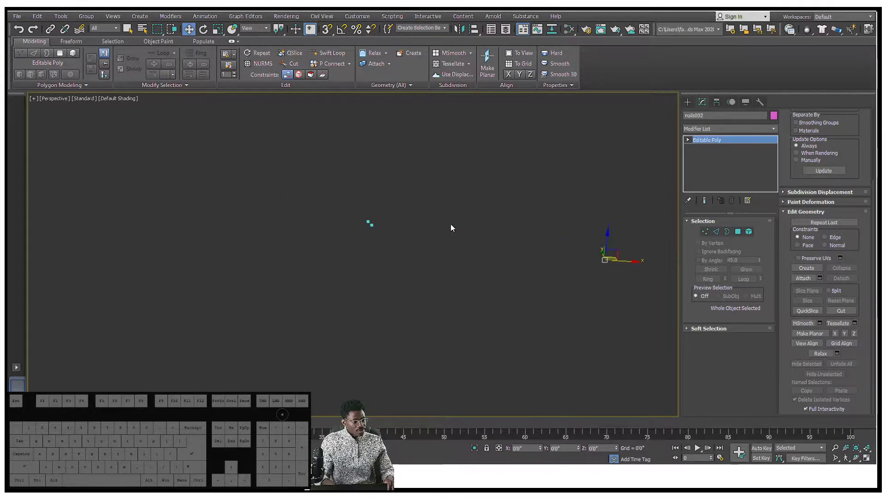
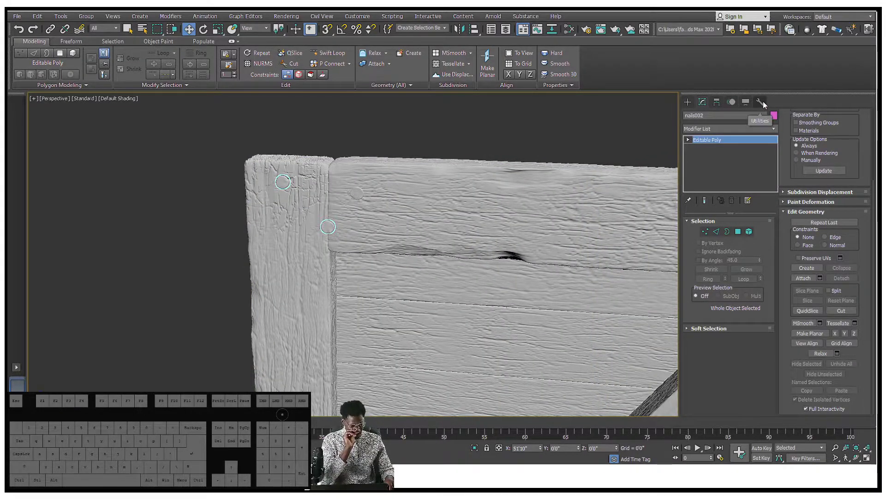
click(767, 104)
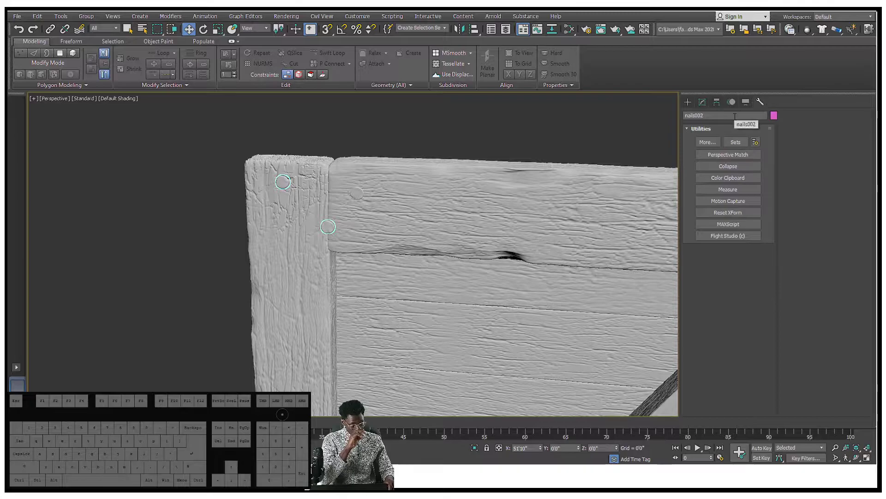
click(714, 109)
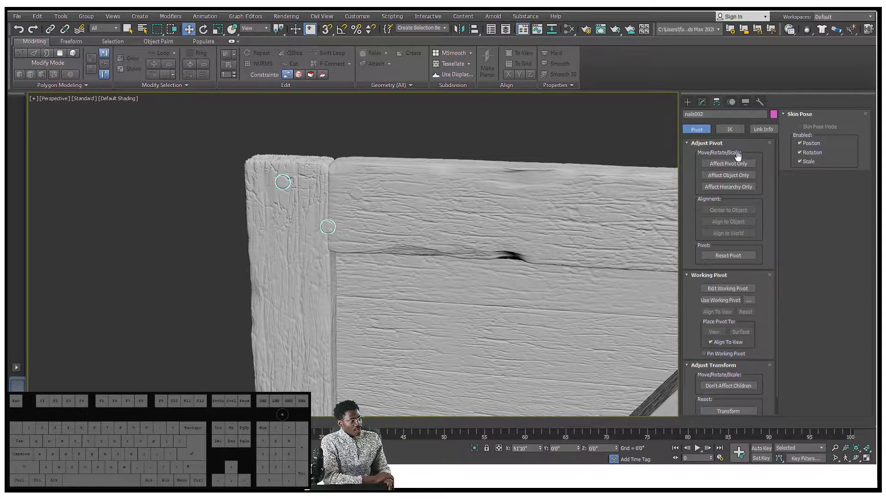
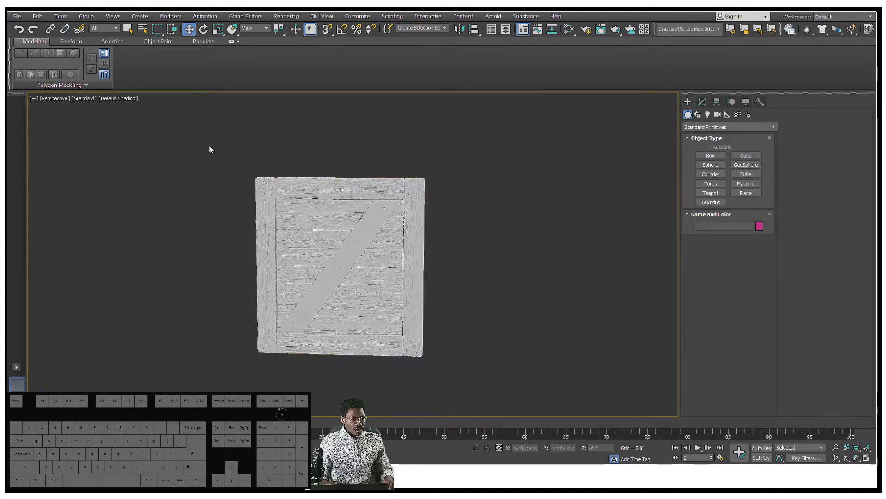
Attach the nail objects to the Crate_Wooden-zbrush panel, inspecting it from all sides, then end Attach
click(207, 166)
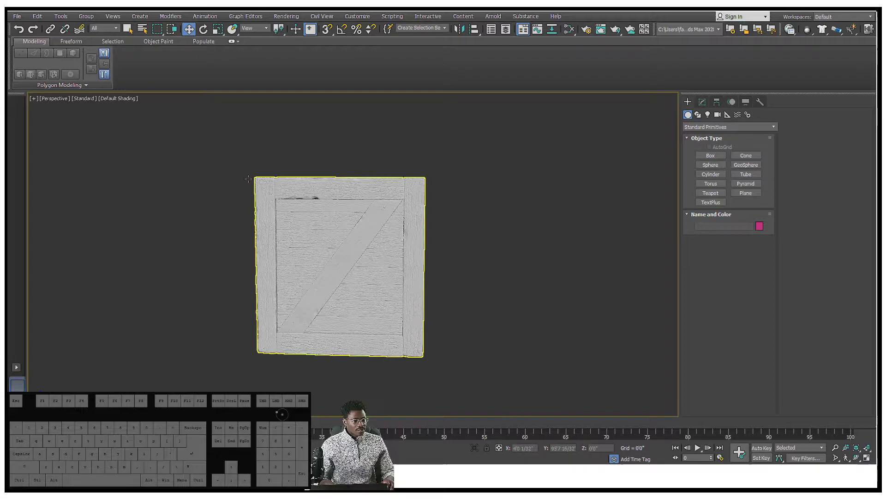
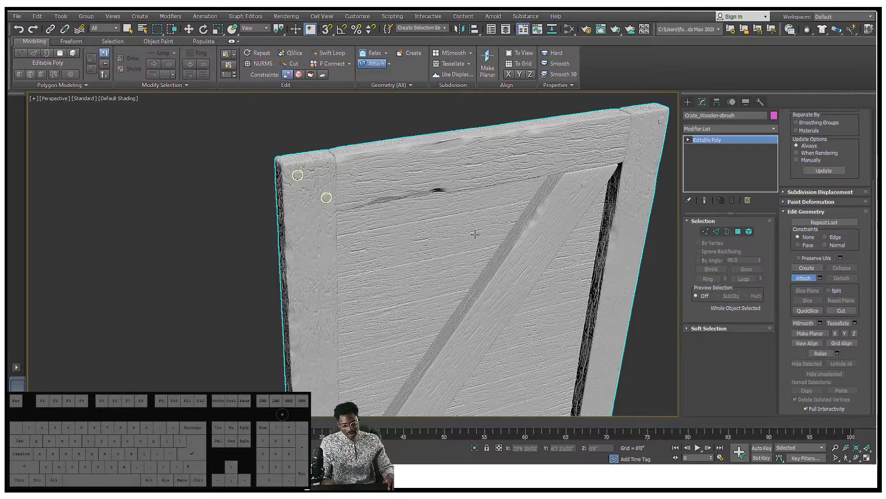
drag(470, 303, 437, 300)
drag(467, 293, 352, 274)
drag(371, 283, 420, 259)
middle_click(420, 265)
drag(347, 192, 296, 191)
middle_click(335, 163)
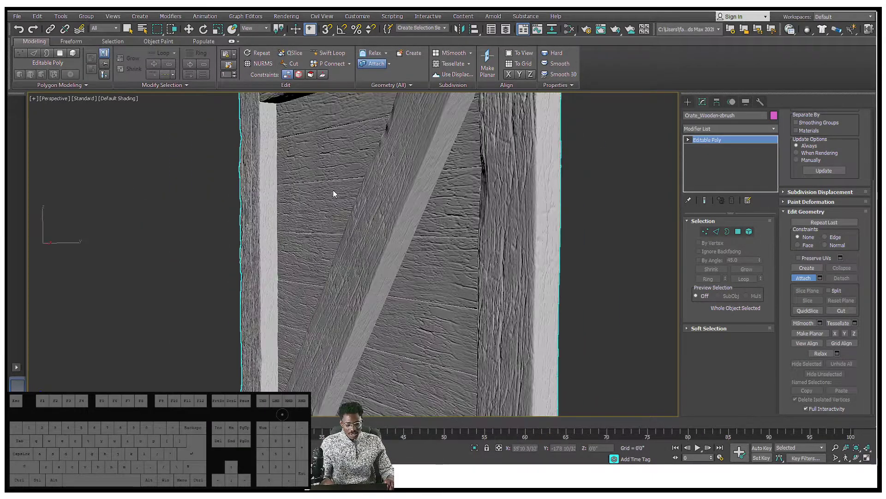
drag(347, 193, 387, 192)
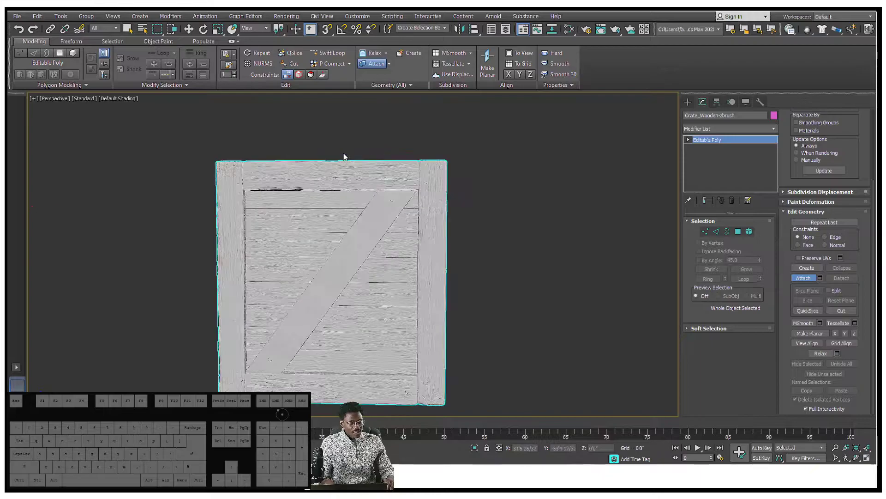
drag(344, 173, 370, 181)
middle_click(331, 232)
drag(424, 193, 401, 187)
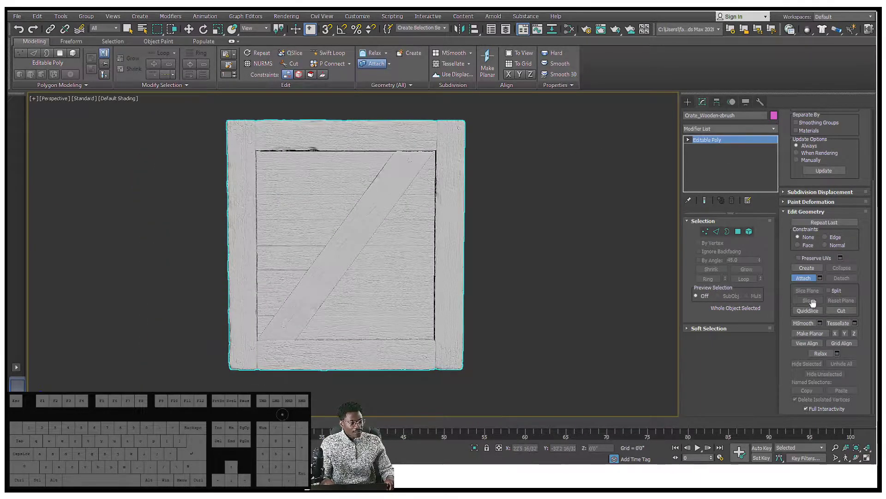
click(808, 282)
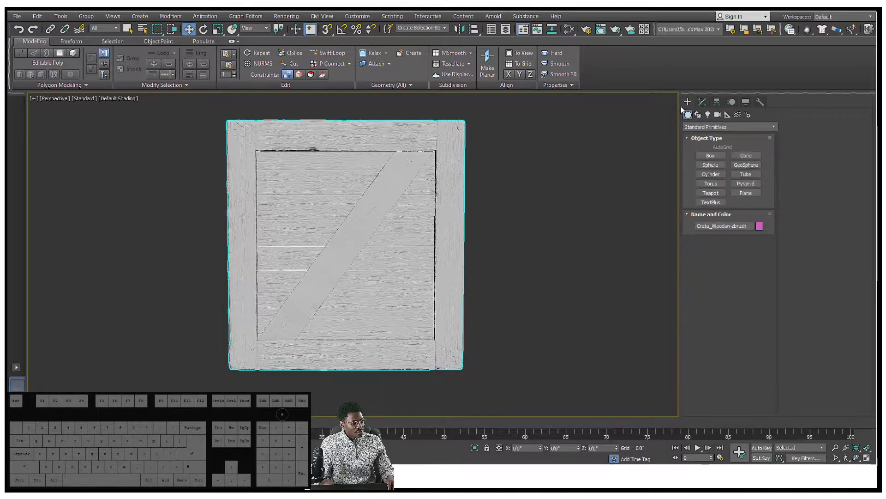
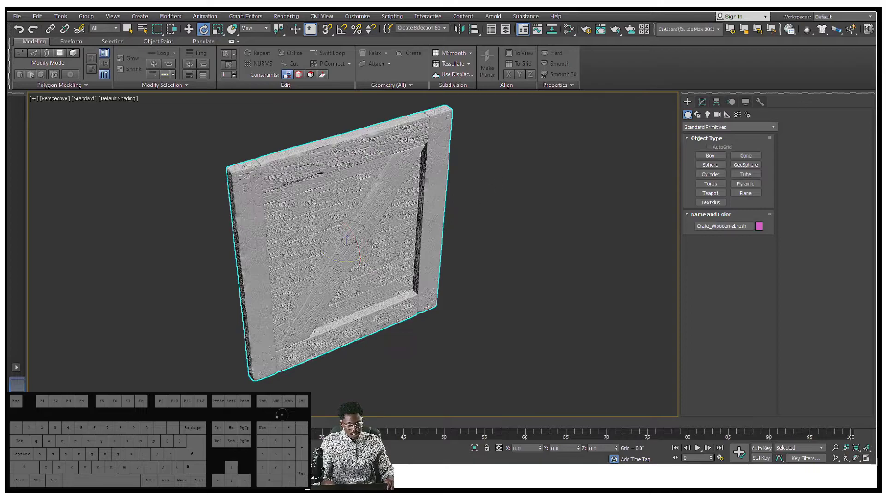
Mirror-copy the panel across the X axis and rotate the copy 90° to cross the original
key(w)
click(460, 34)
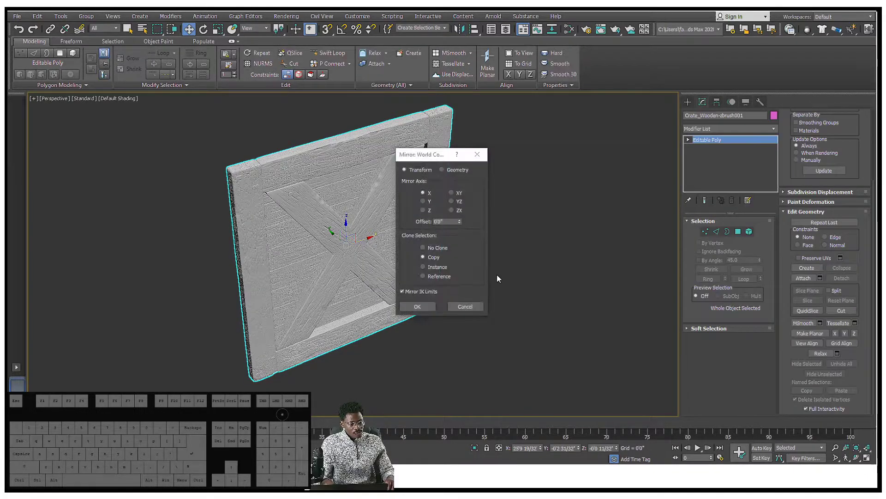
click(472, 307)
drag(460, 196, 386, 199)
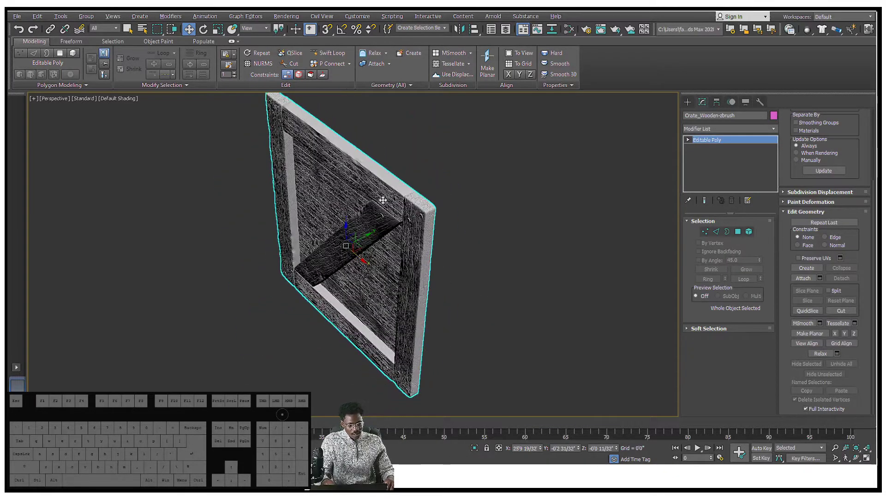
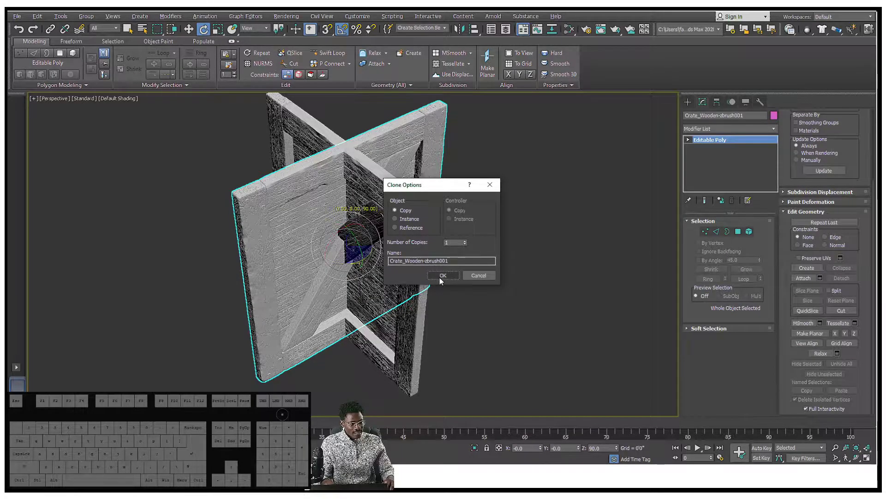
Select the outer crate panel with the Move tool to face it front-on
click(443, 283)
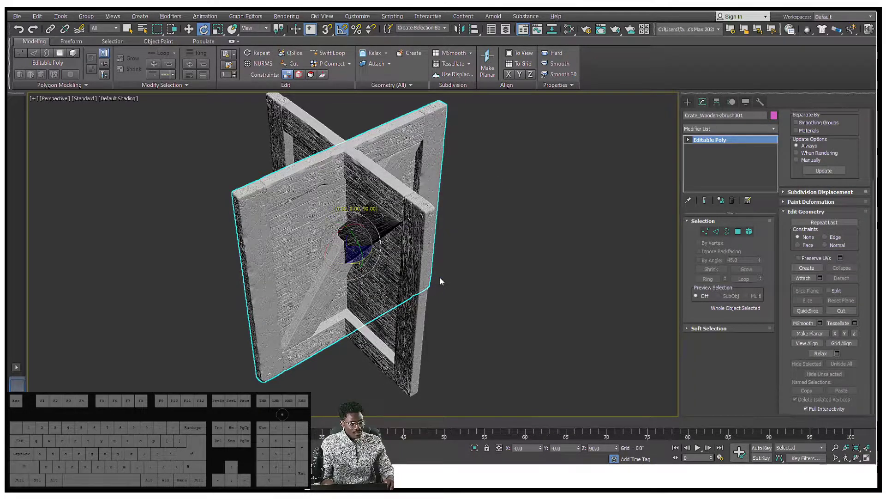
key(w)
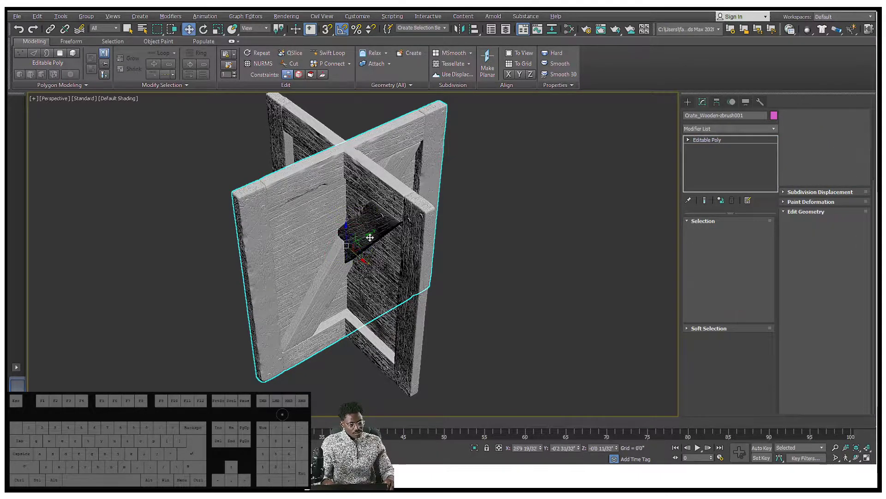
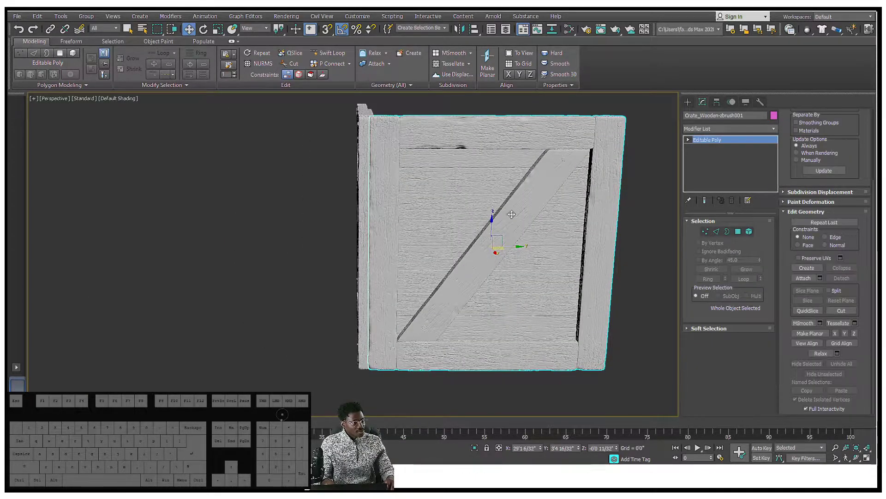
In Element sub-object mode, select the panel's diagonal brace and delete it
click(750, 236)
click(491, 261)
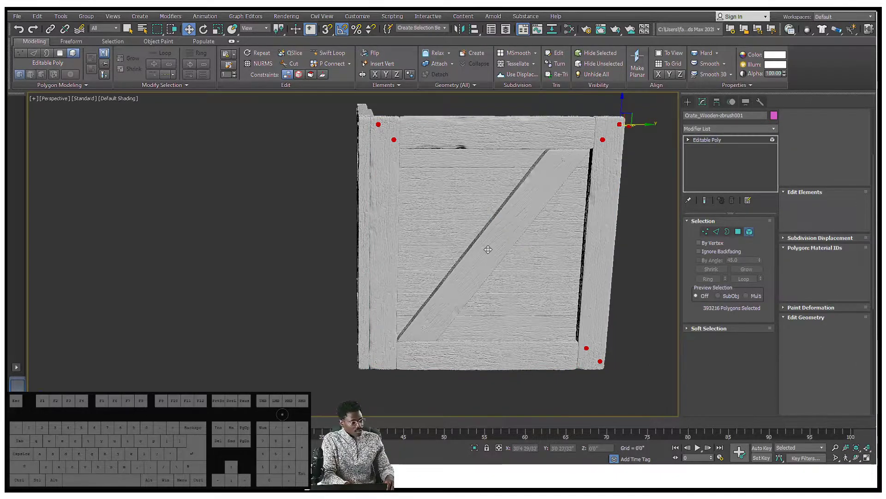
key(Delete)
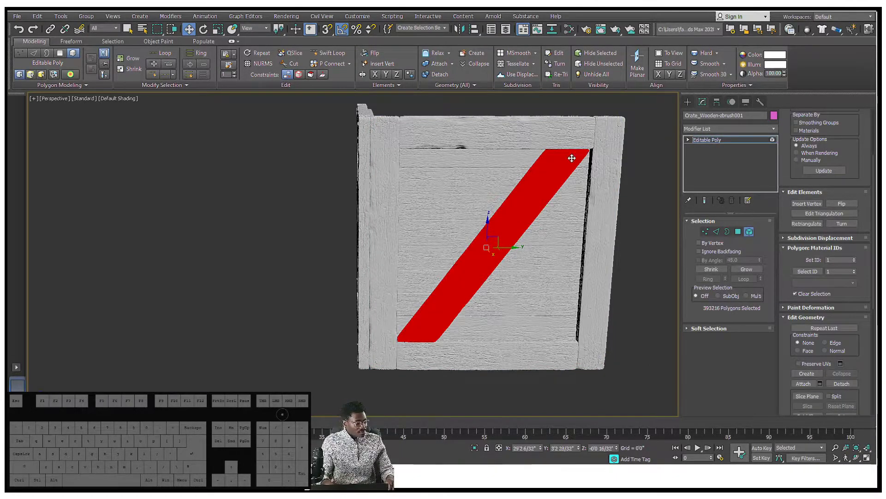
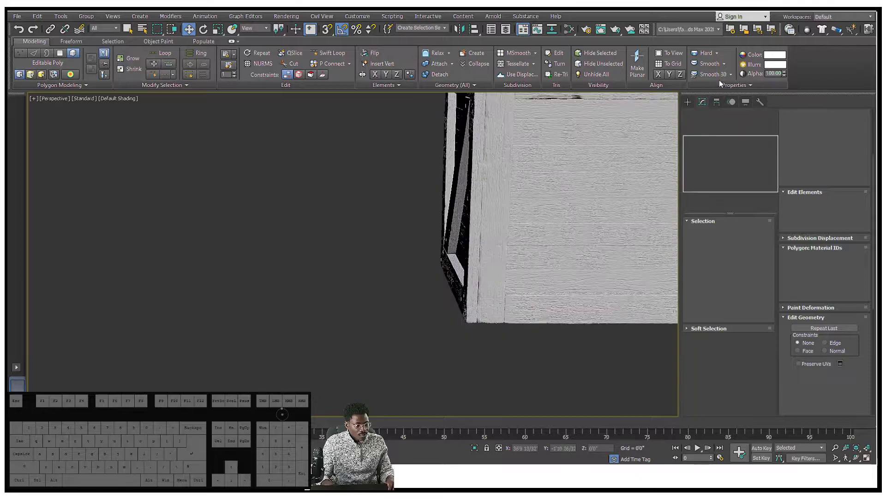
Leave Element sub-object mode to work with the whole Crate_Wooden-zbrush001 object again
click(692, 110)
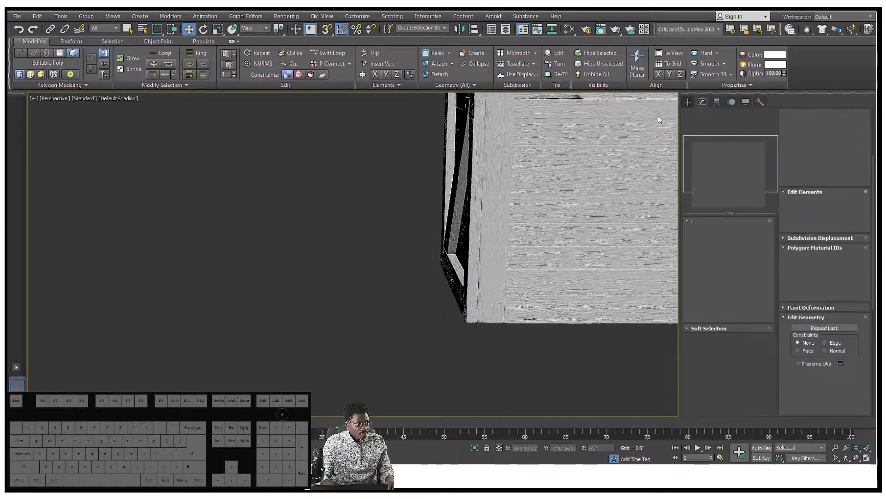
click(686, 107)
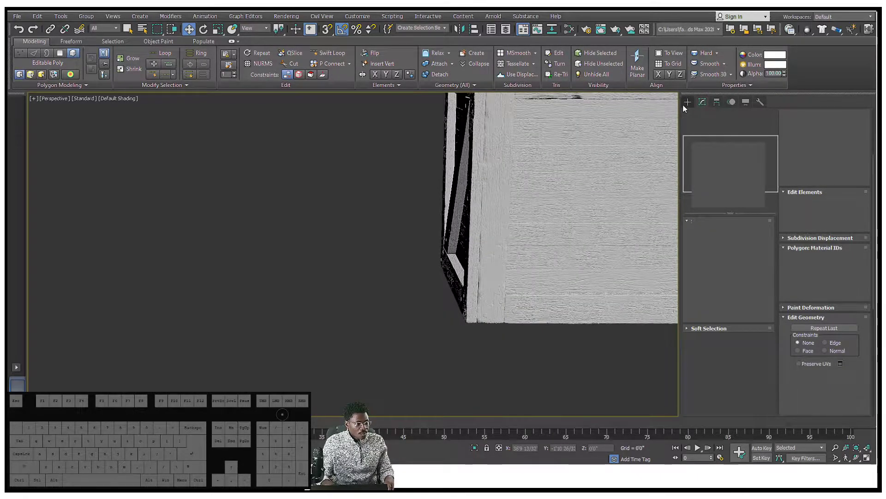
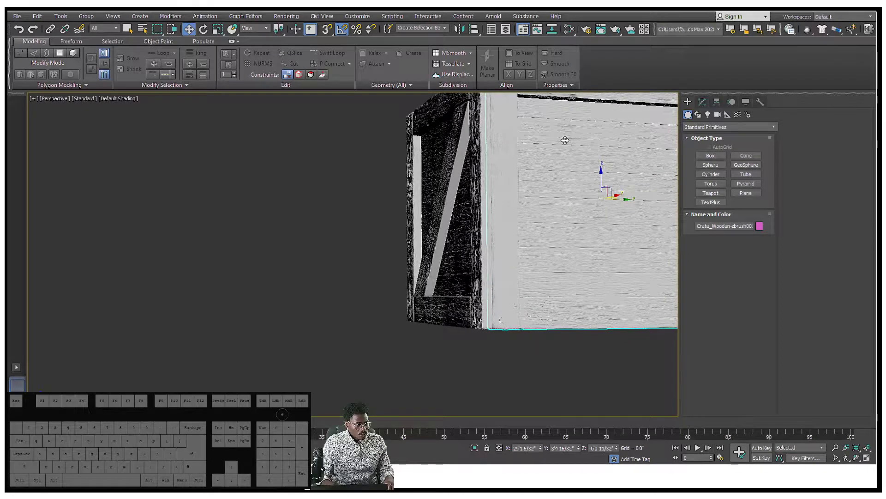
Select both joined crate panels in the front view and bring up the Mirror settings
key(f)
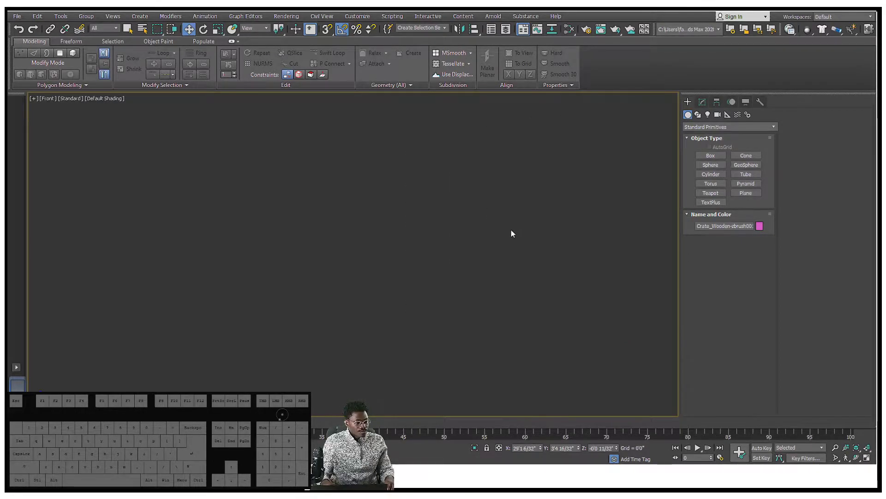
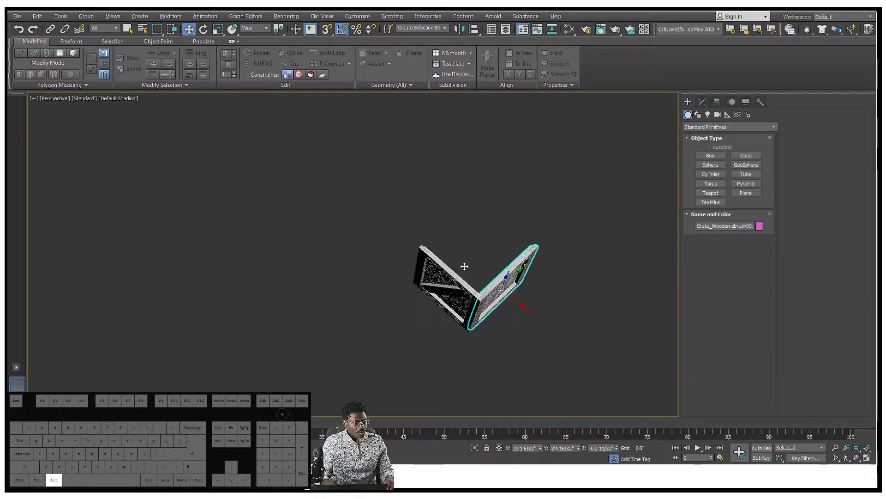
drag(389, 235, 631, 365)
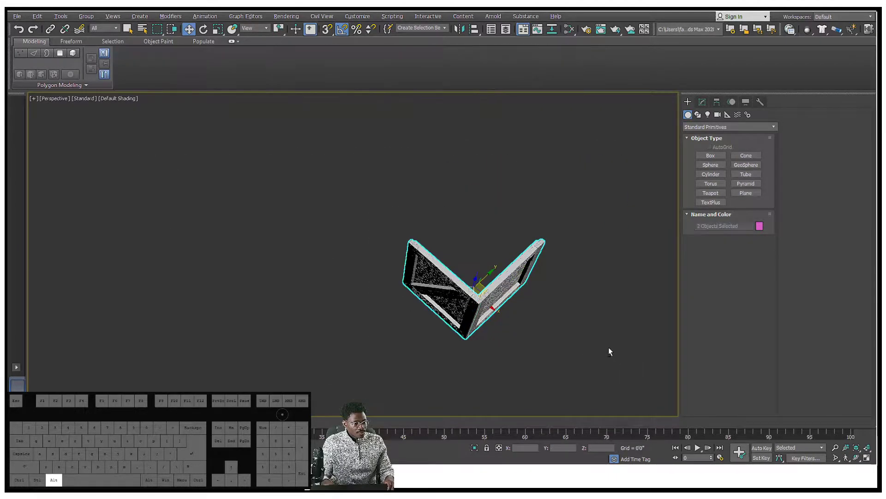
drag(606, 350, 436, 332)
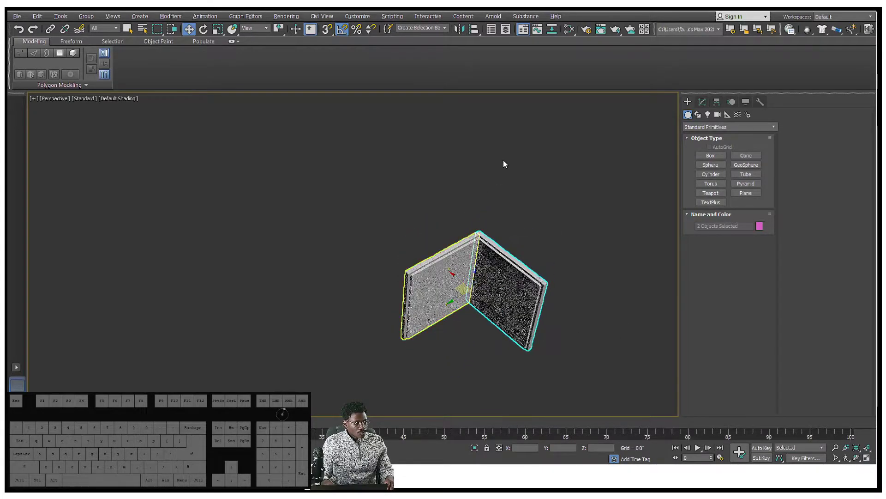
click(464, 30)
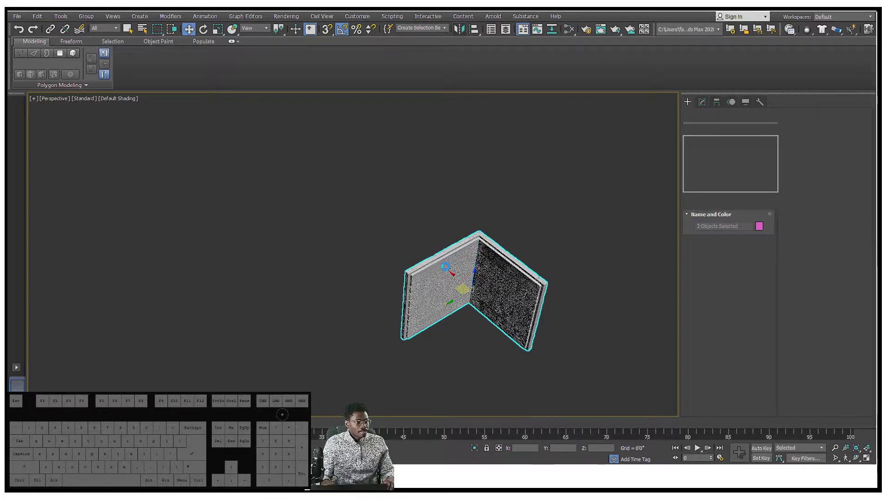
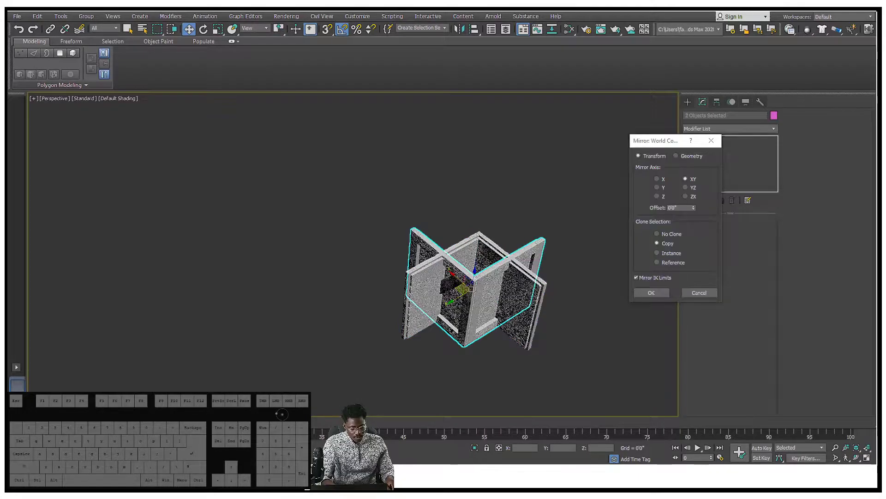
Create mirrored copies of the two panels, giving four crate sides
key(space)
middle_click(530, 262)
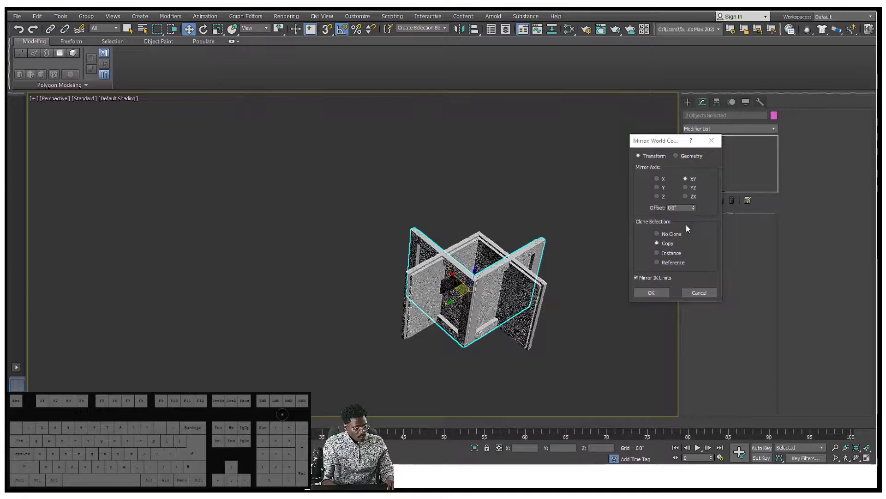
click(656, 296)
key(space)
drag(472, 290, 448, 319)
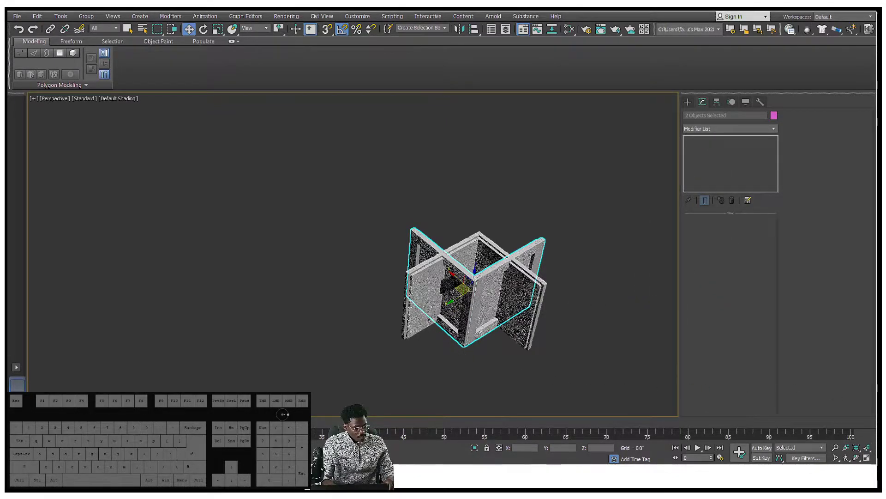
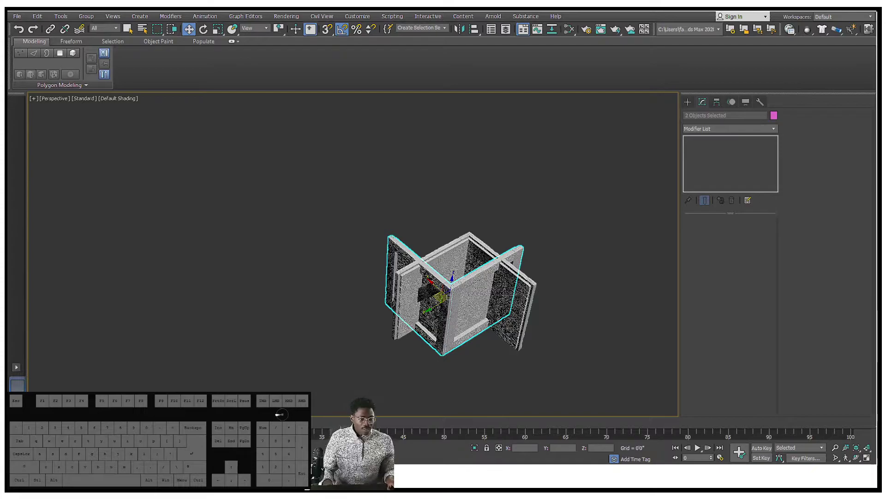
Slide the mirrored panel pair into place so the four sides close into an open box
drag(537, 258, 562, 294)
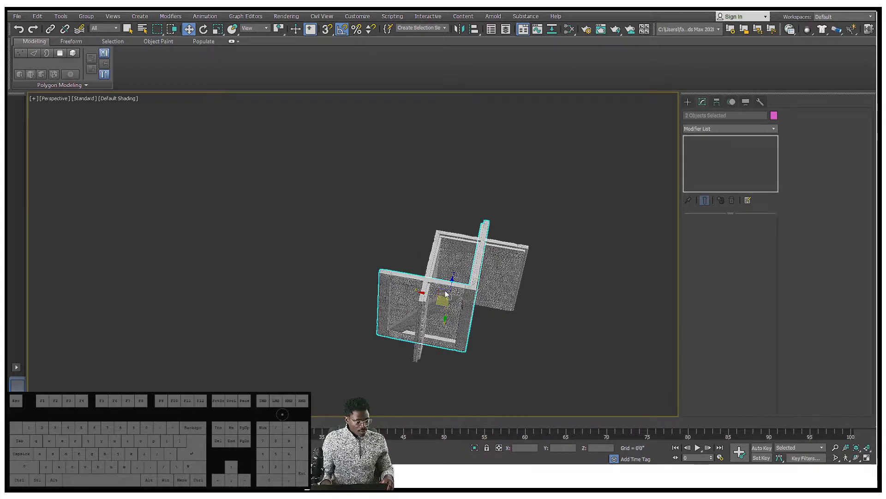
drag(466, 295, 520, 350)
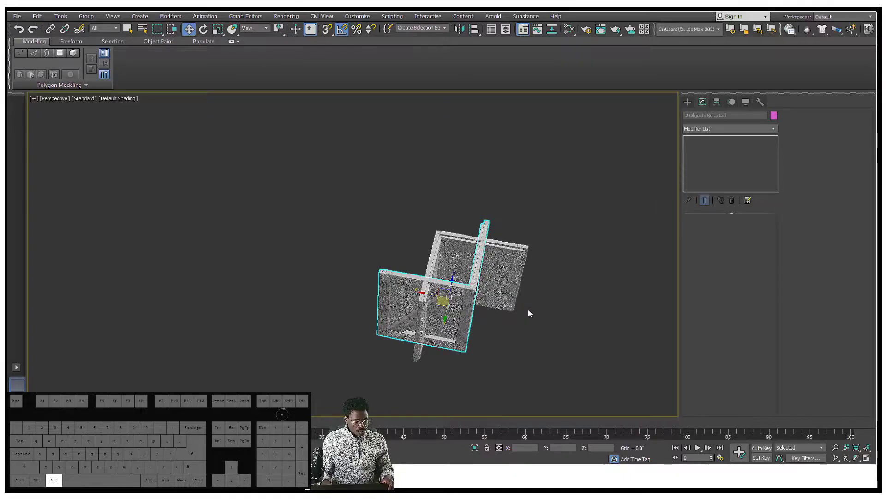
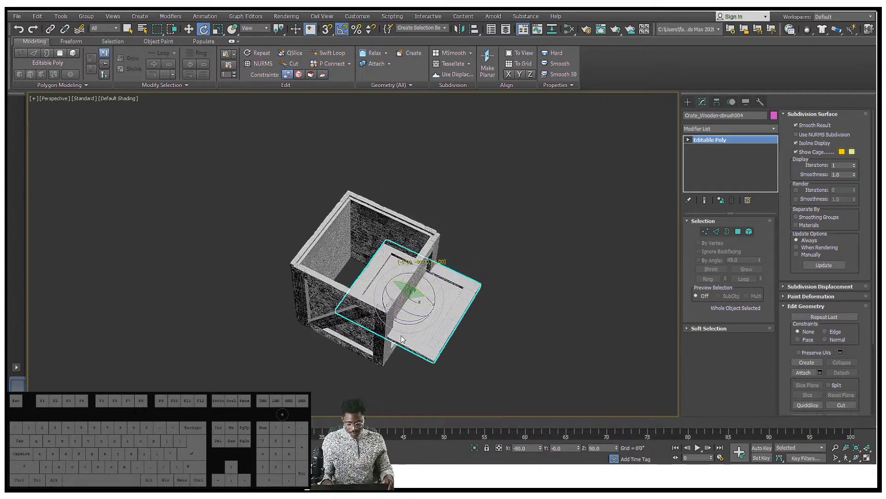
Move the rotated panel Crate_Wooden-zbrush004 up over the top of the box as a lid
drag(438, 296, 438, 261)
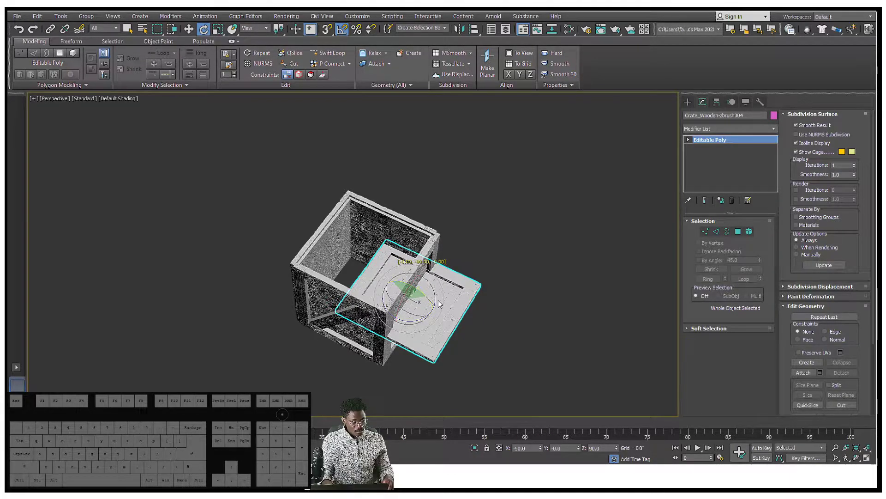
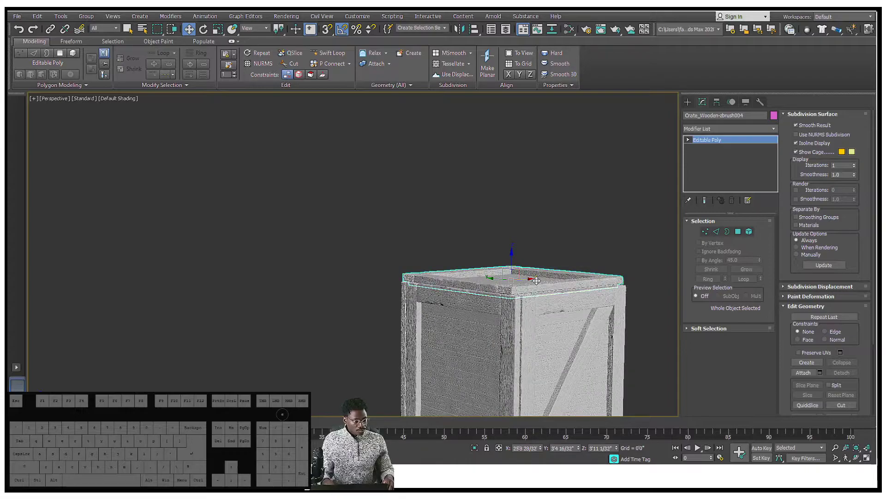
Rotate the lid panel so it rests flat across the four side panels
key(e)
scroll(up, 3)
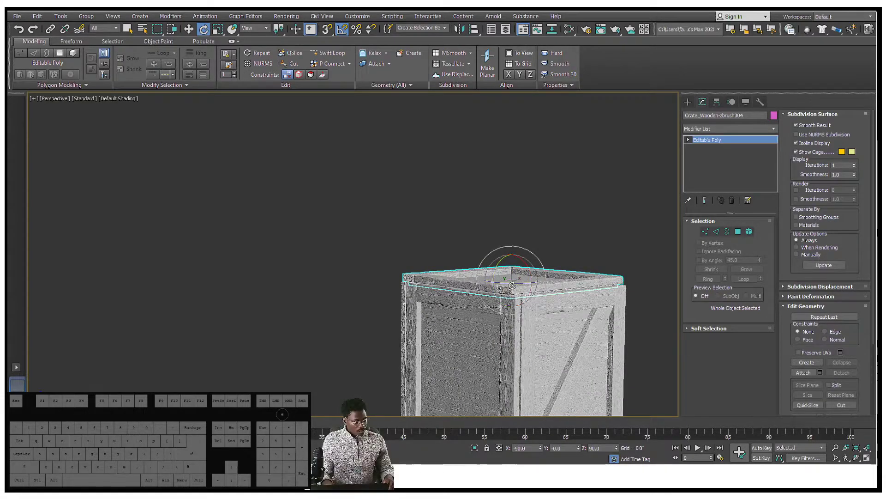
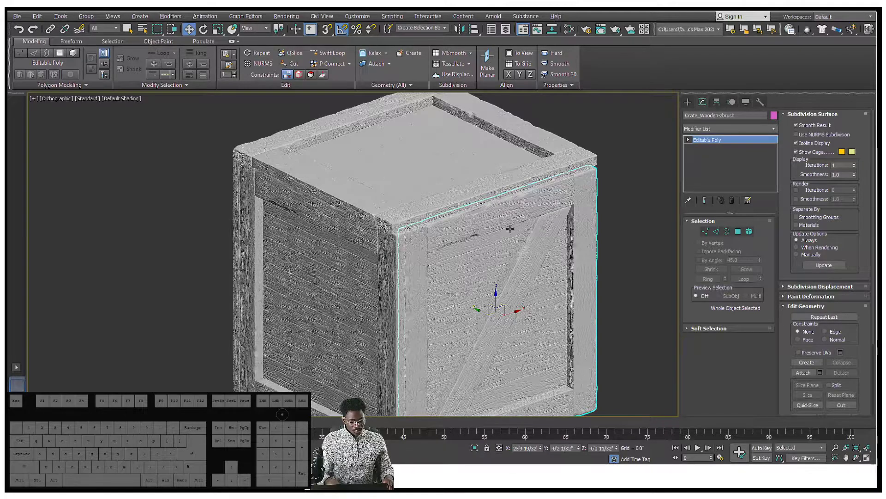
Check the lid in Perspective view and nudge a side panel flush beneath its edge
key(p)
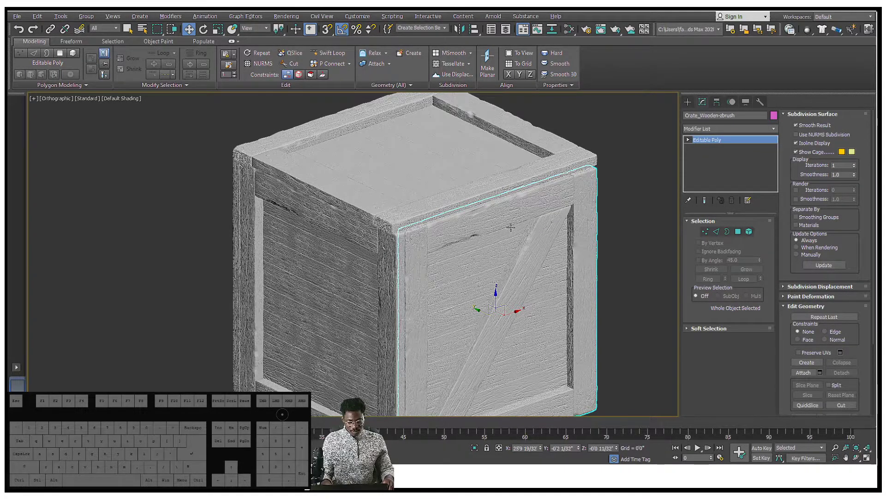
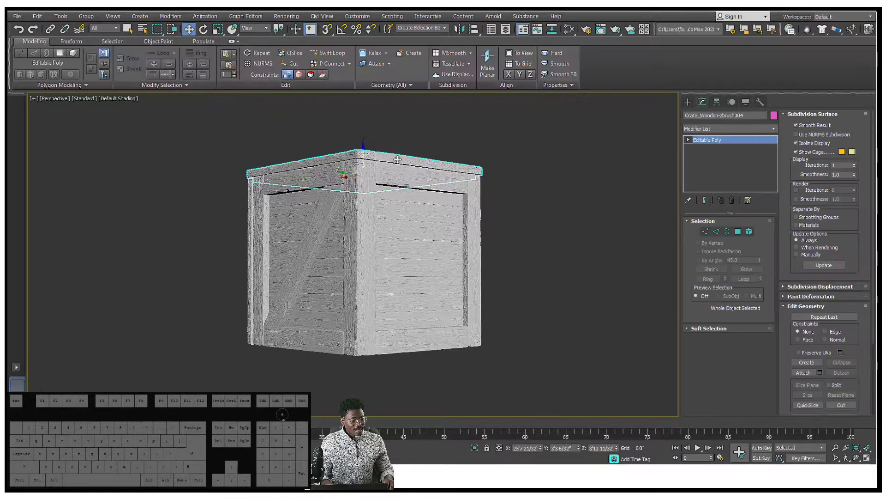
Select the lid and bring up Mirror, first trying the X axis
drag(413, 141, 422, 168)
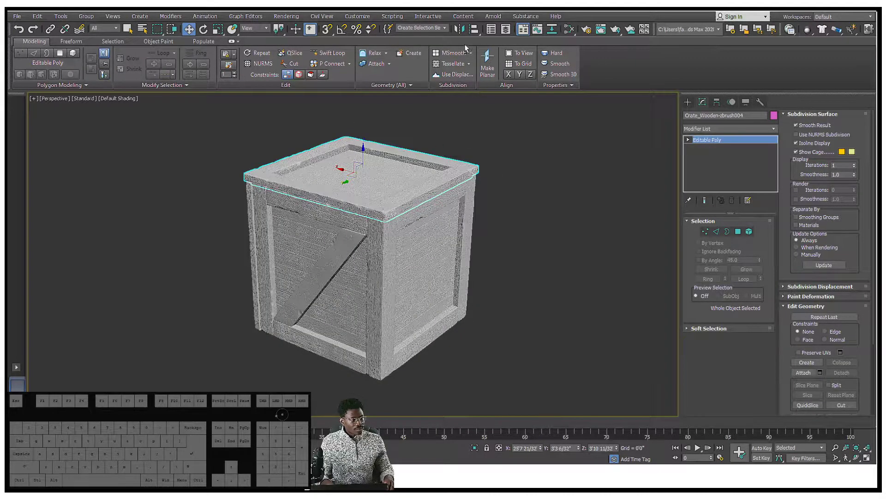
click(468, 30)
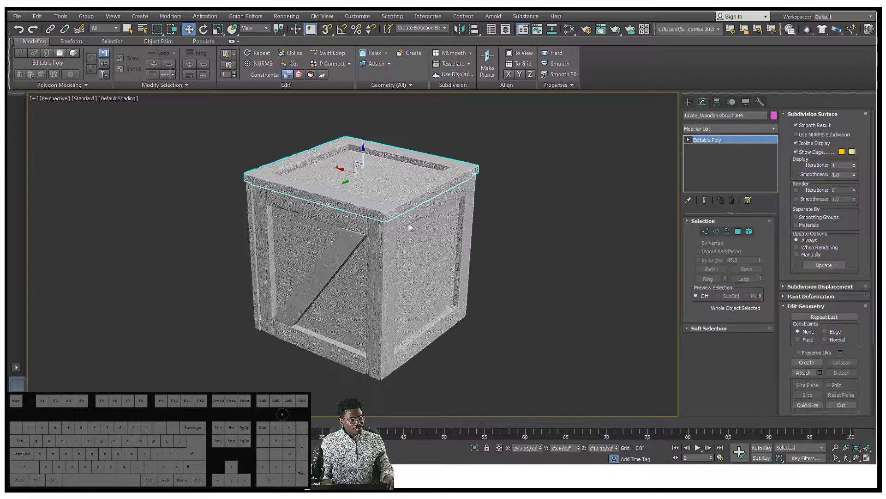
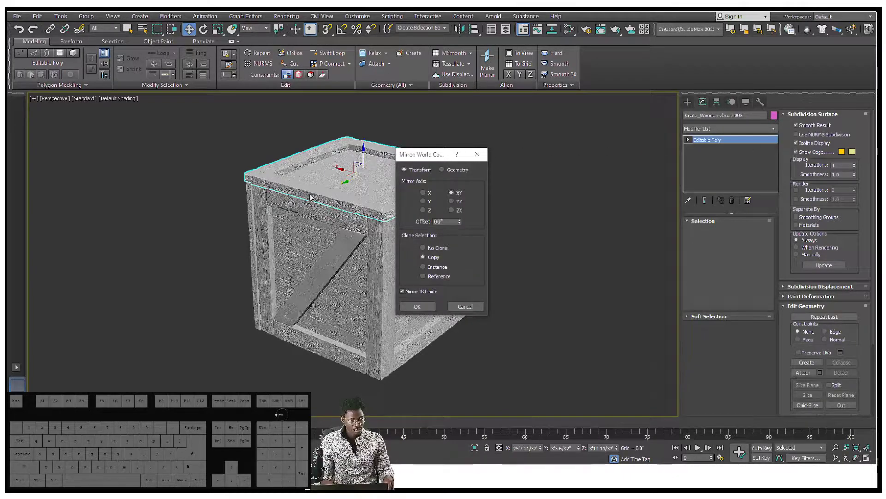
click(438, 153)
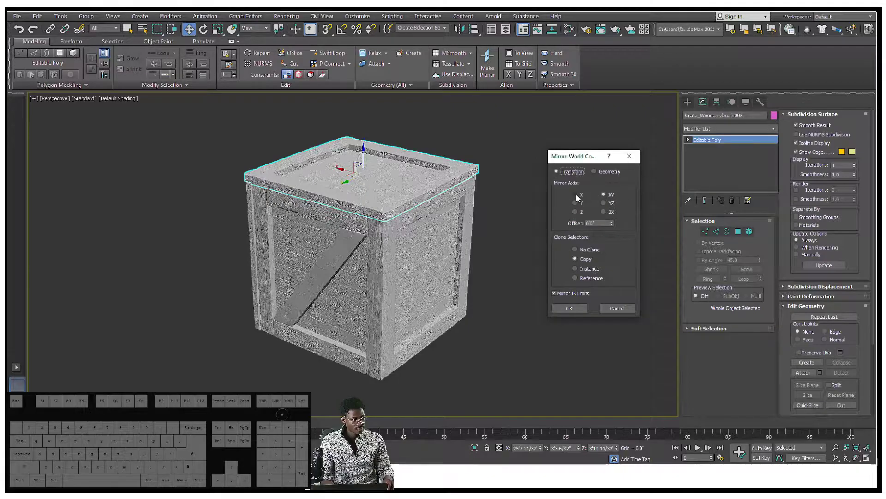
click(579, 207)
Mirror the lid as a Copy across the Z axis, creating Crate_Wooden-zbrush005 for the bottom
scroll(up, 3)
scroll(up, 3)
click(581, 219)
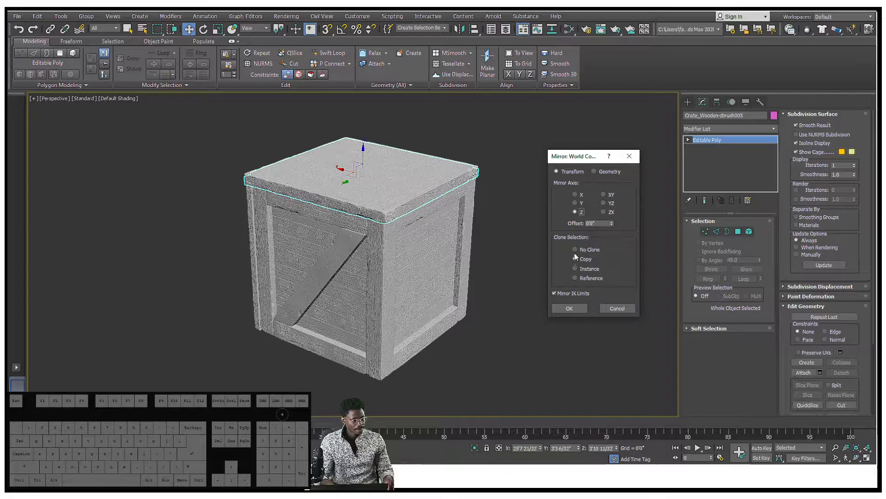
click(574, 308)
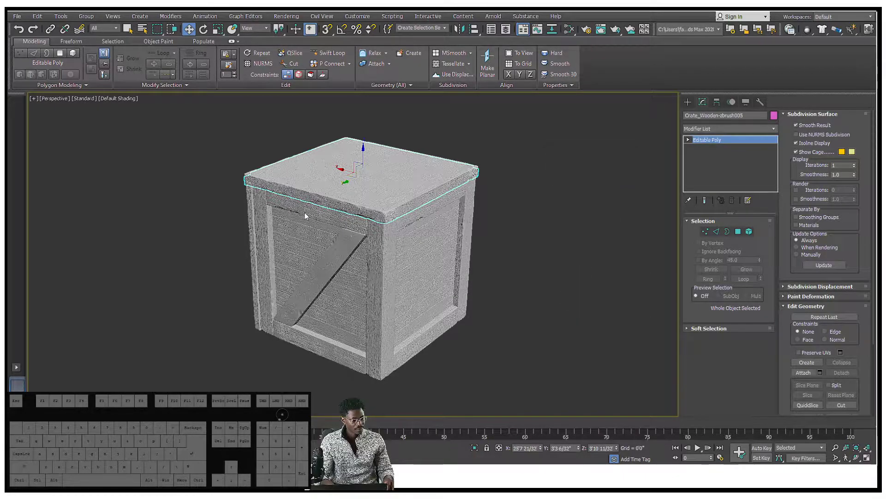
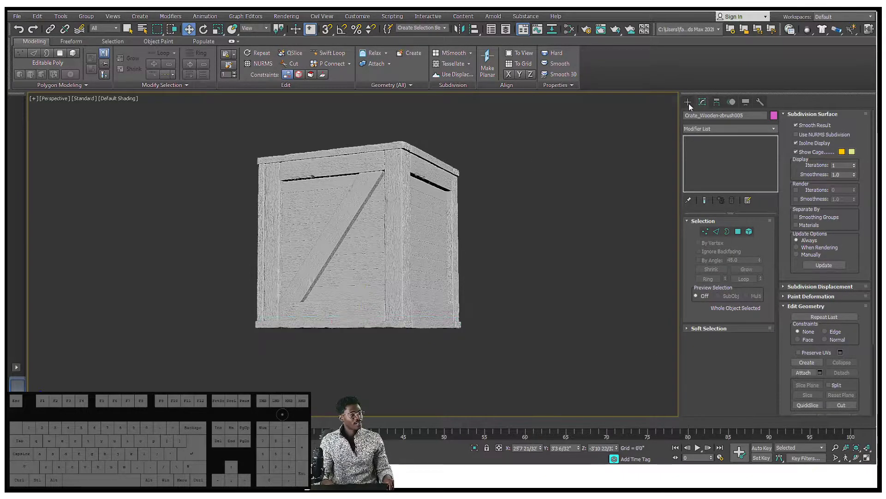
click(692, 108)
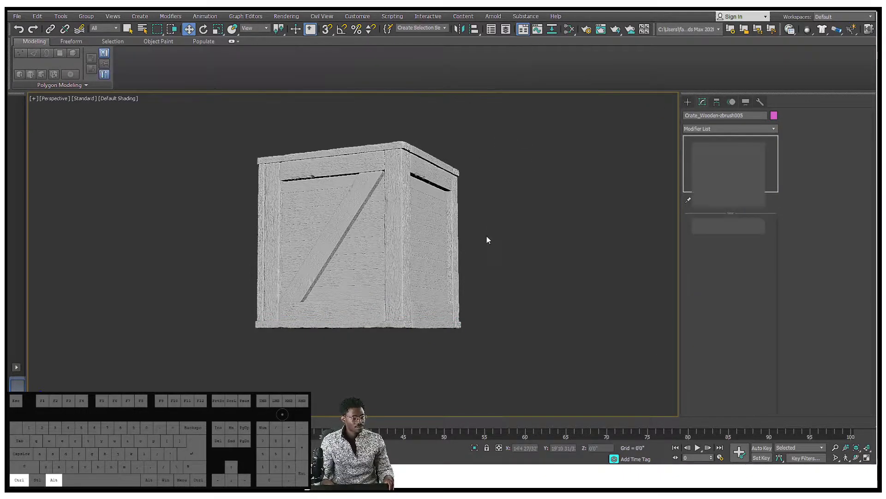
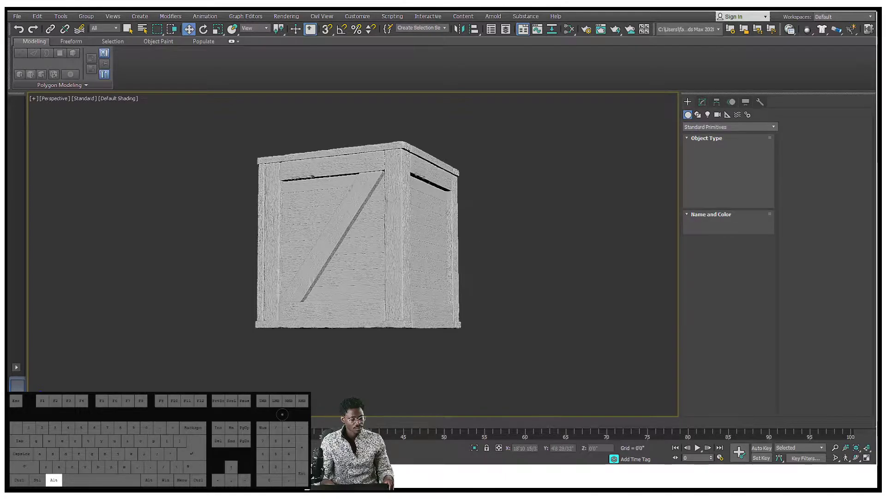
middle_click(490, 221)
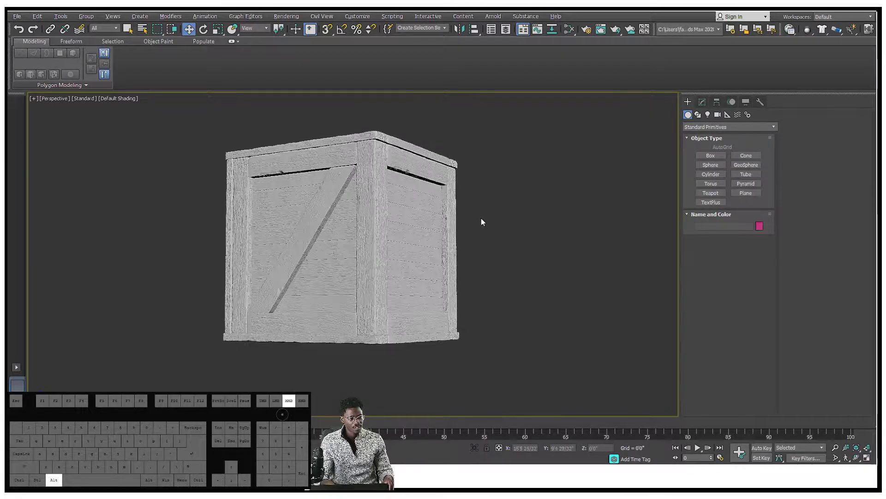
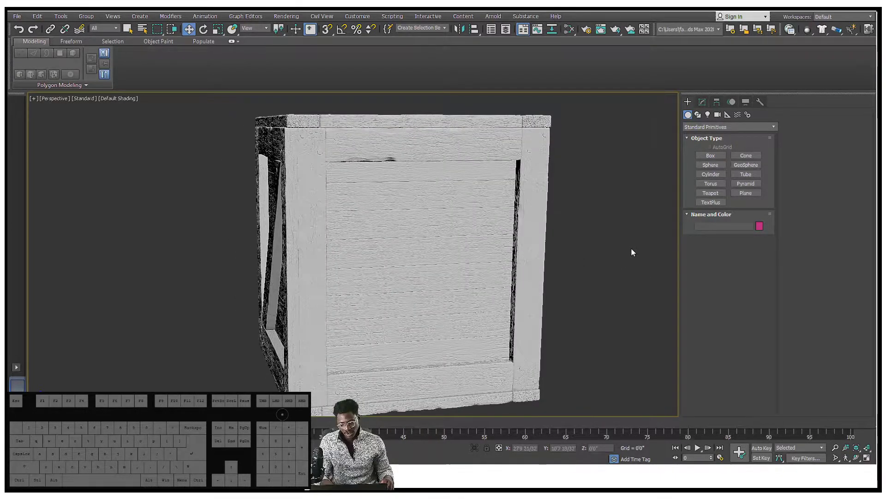
drag(611, 230, 462, 226)
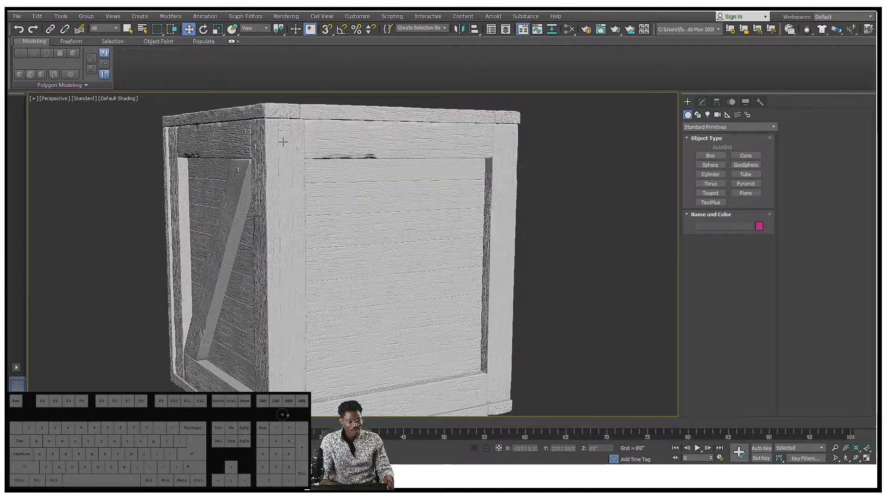
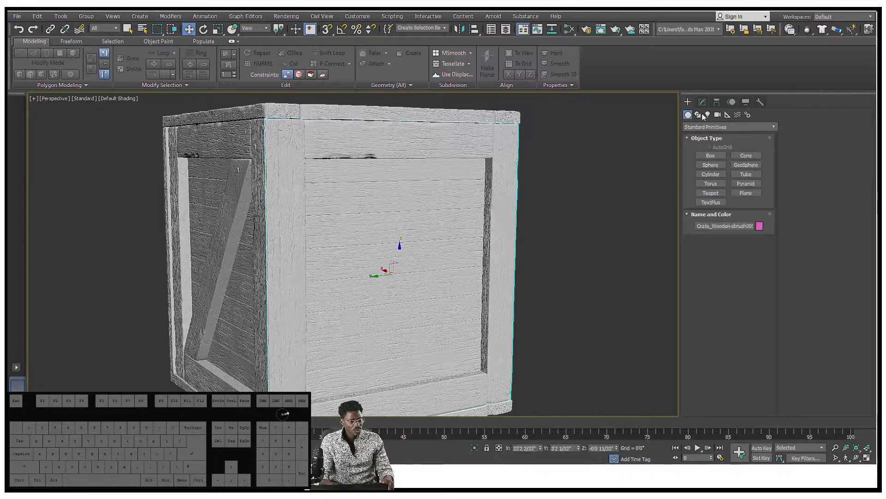
Enter Editable Poly on Crate_Wooden-zbrush003 and select its whole mesh in Element mode
click(701, 103)
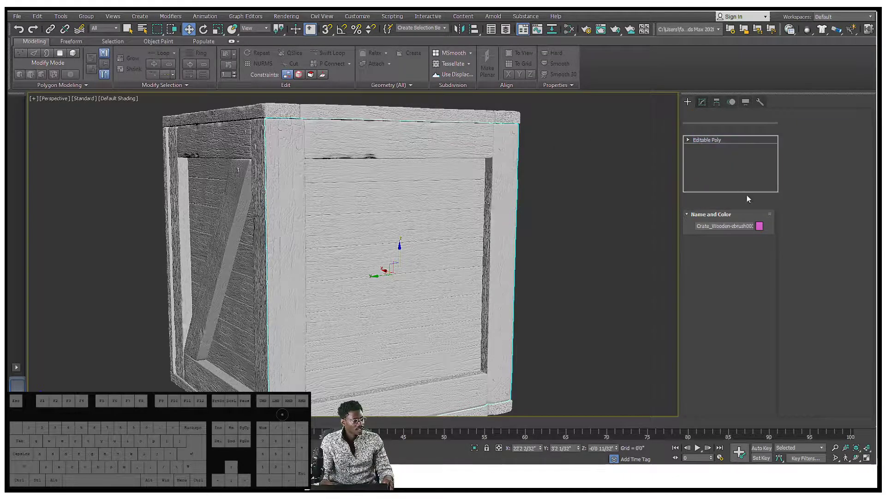
click(751, 234)
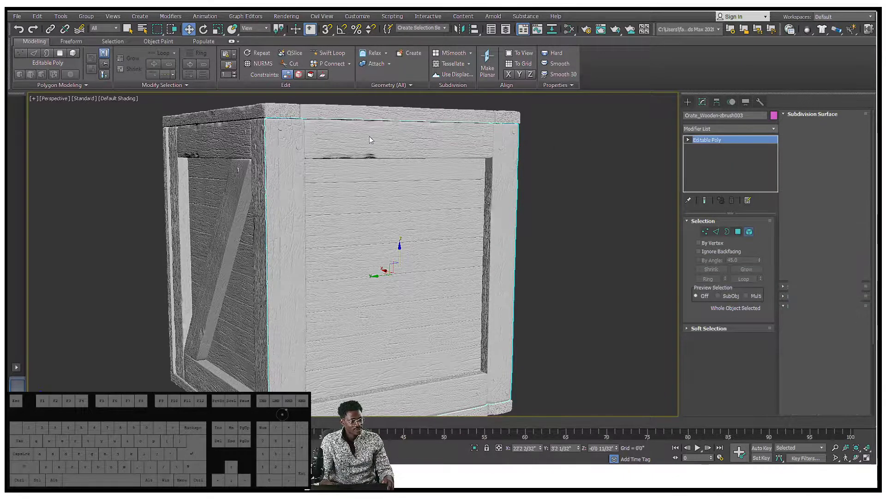
click(391, 149)
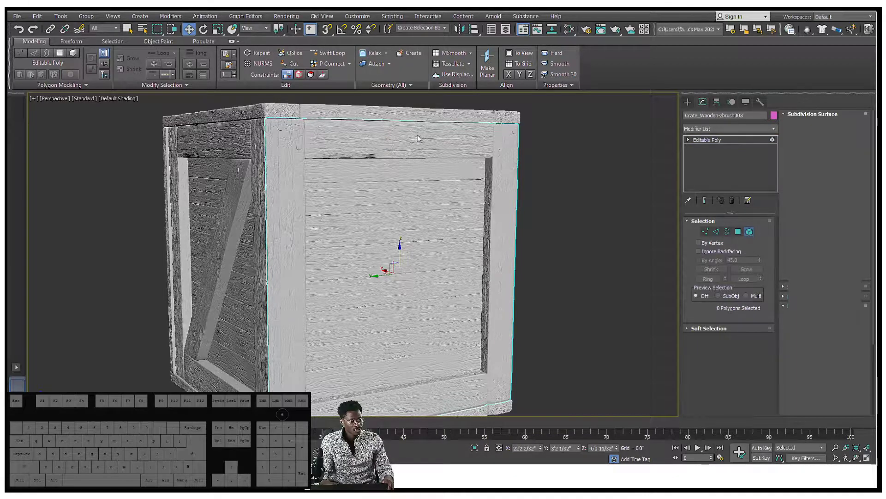